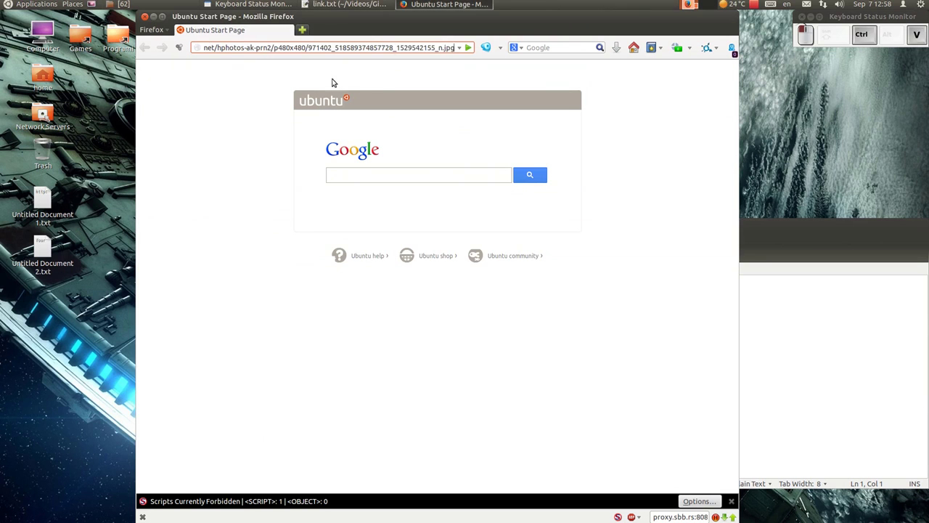
Load the reference image of the half-hidden portrait with italic caption in Firefox.
key(Return)
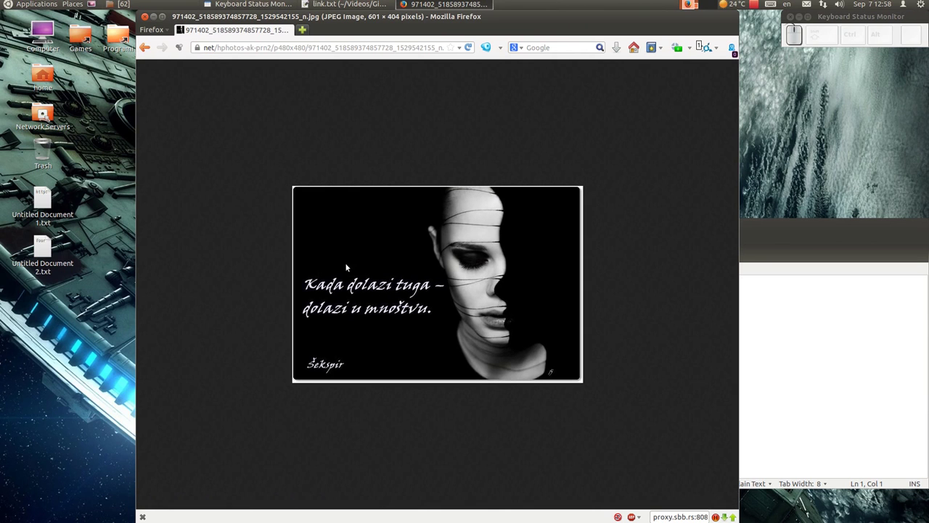
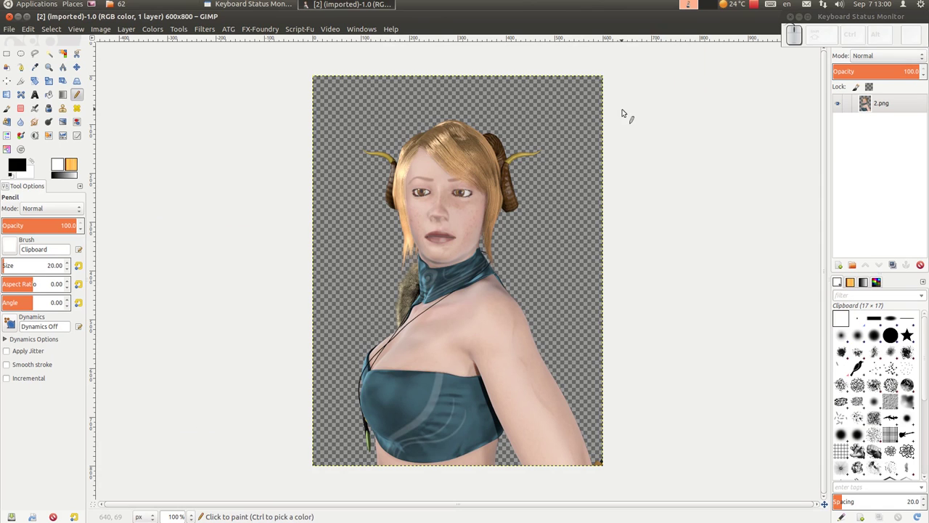
Add a new black-filled layer beneath the 2.png portrait and select the portrait layer again.
click(842, 270)
click(416, 275)
click(523, 337)
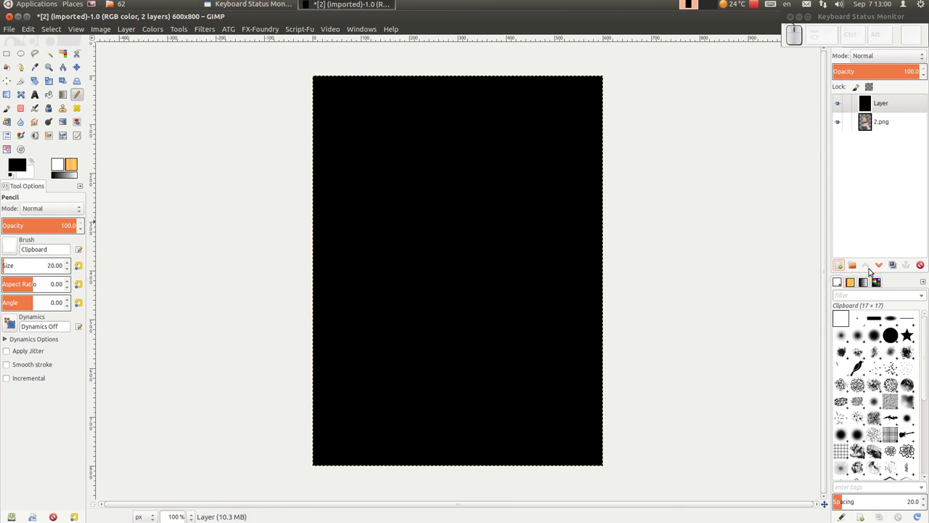
click(886, 267)
click(478, 25)
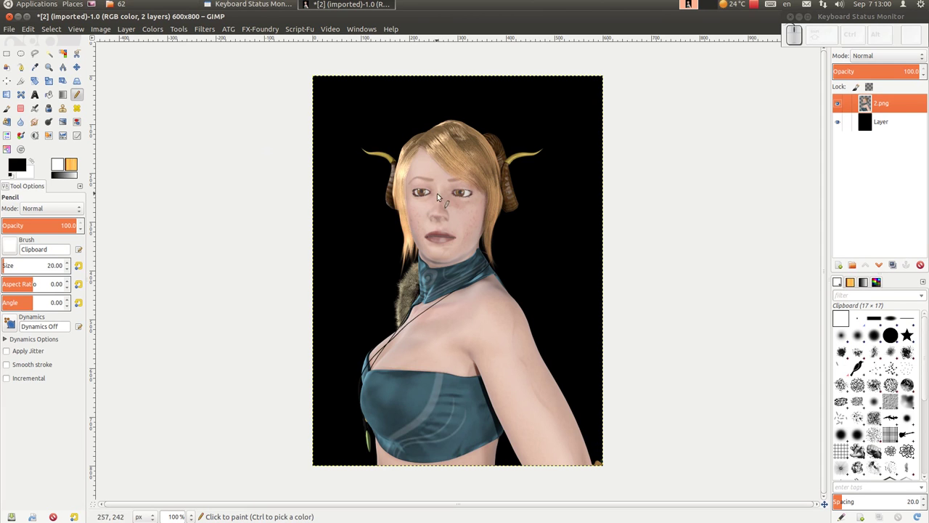
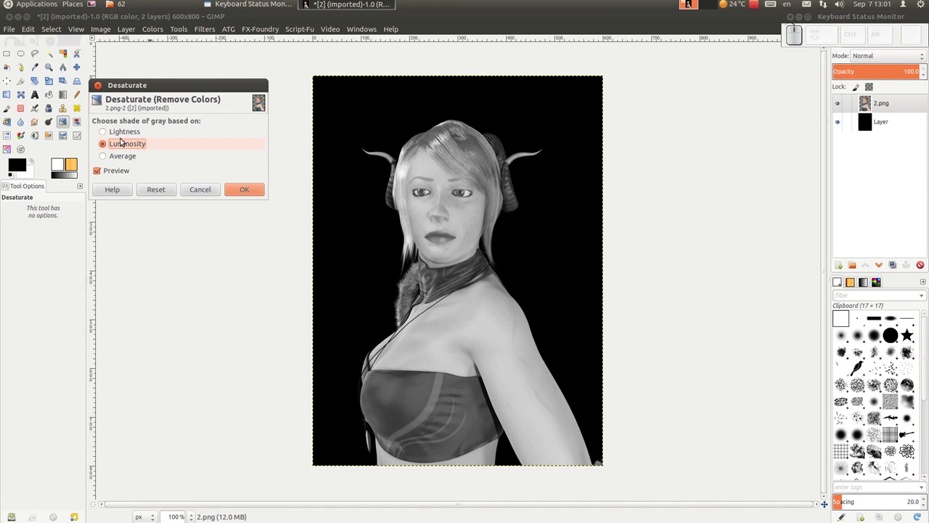
Desaturate the portrait to greyscale using the Luminosity mode and zoom in on the face.
drag(124, 132, 218, 199)
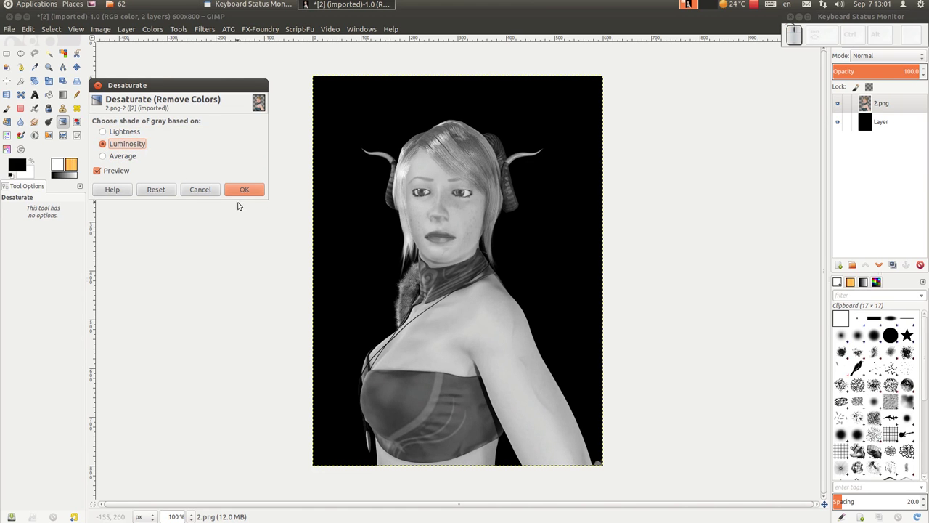
click(256, 196)
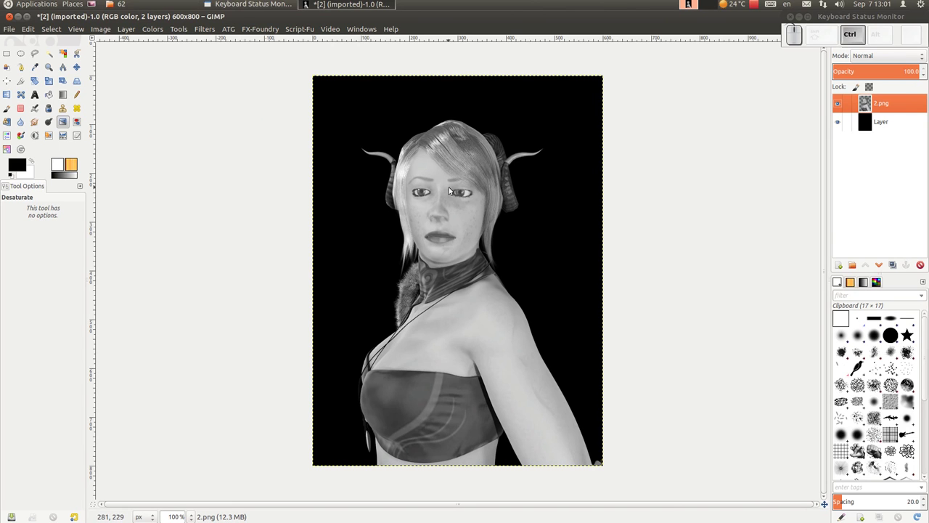
scroll(up, 3)
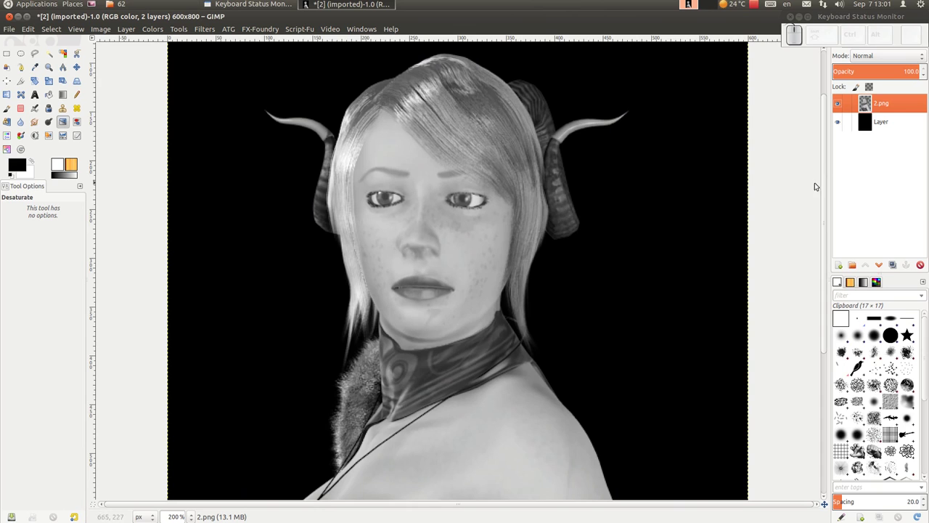
scroll(up, 3)
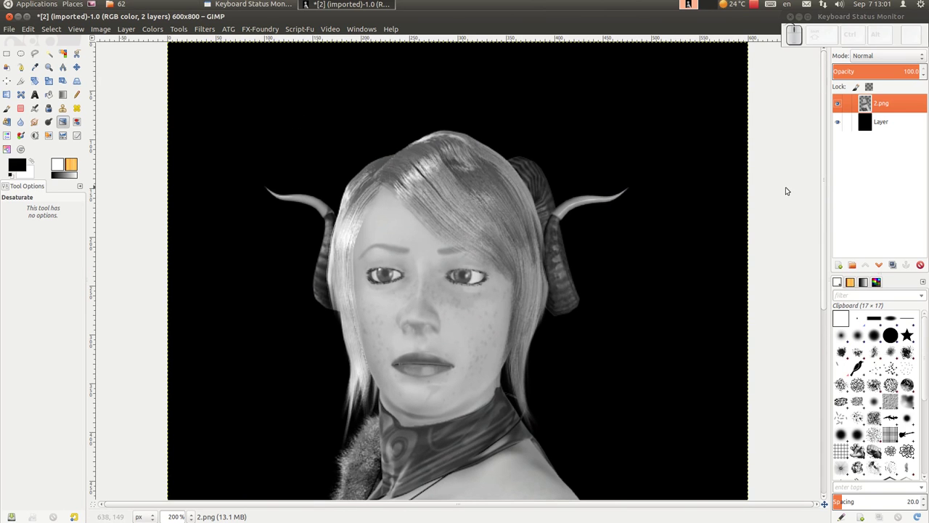
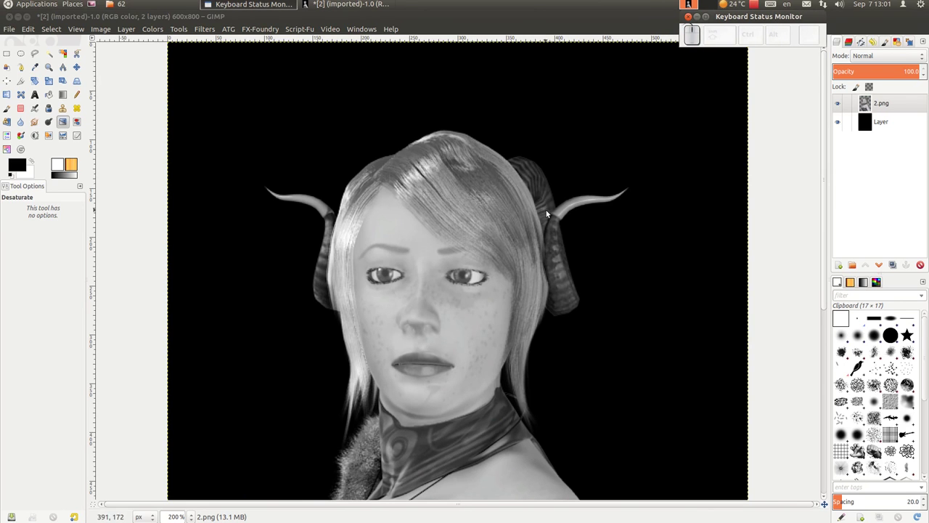
Add a white, fully opaque layer mask to the portrait and pick the Paintbrush.
drag(879, 105, 880, 105)
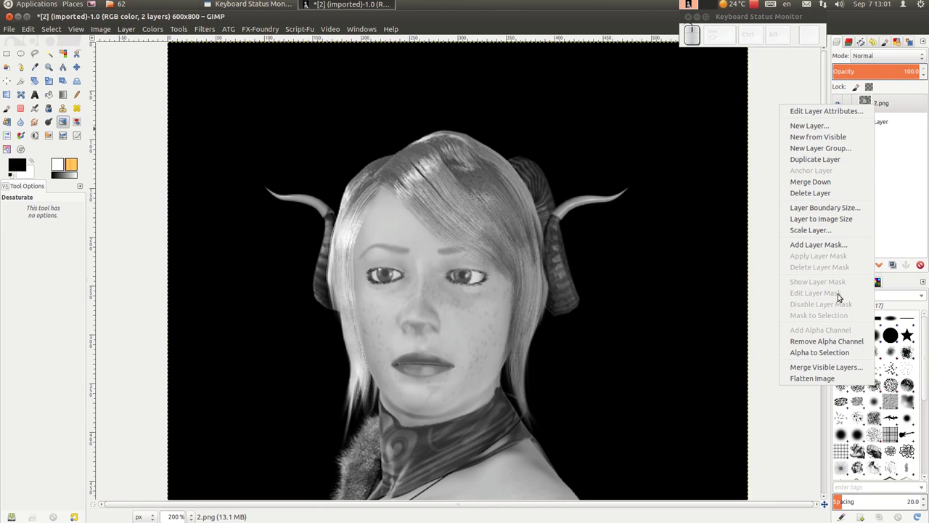
click(819, 239)
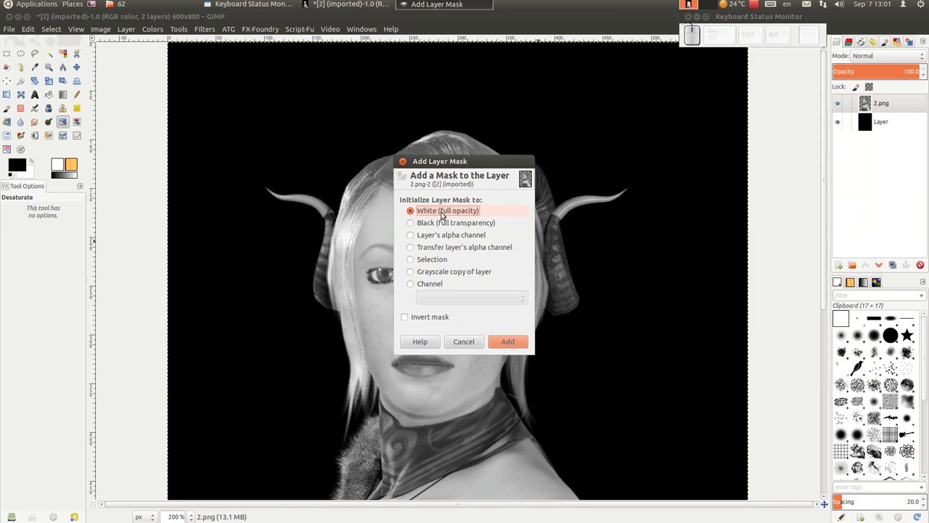
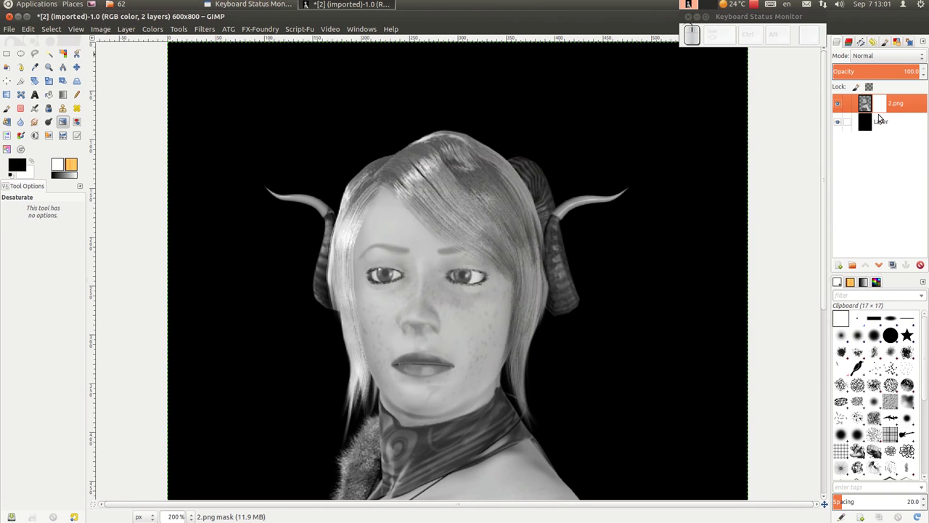
click(888, 107)
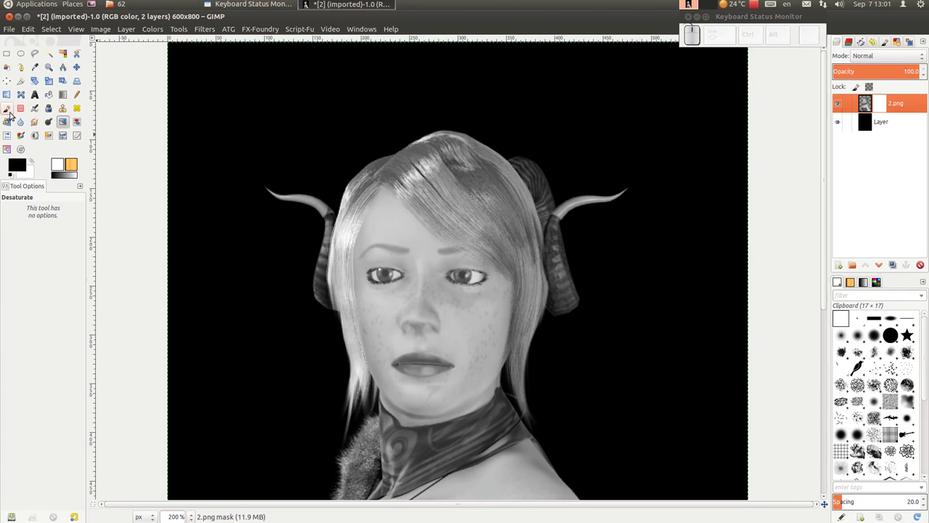
click(16, 112)
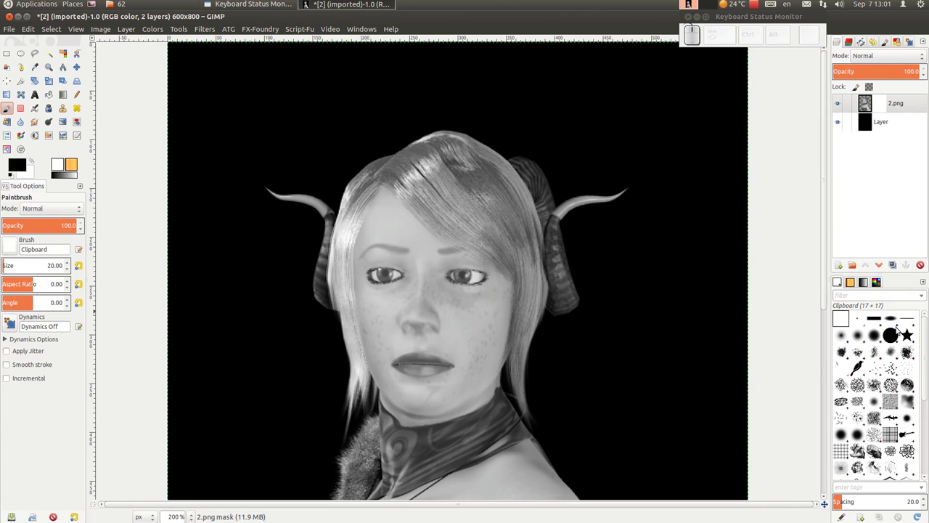
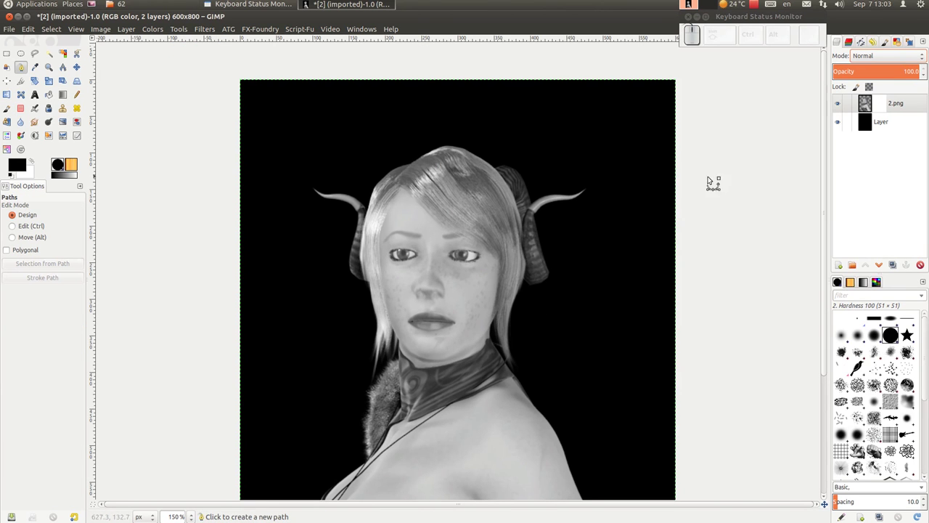
Create a new empty path in the Paths dialog and make it the active one to edit.
click(866, 45)
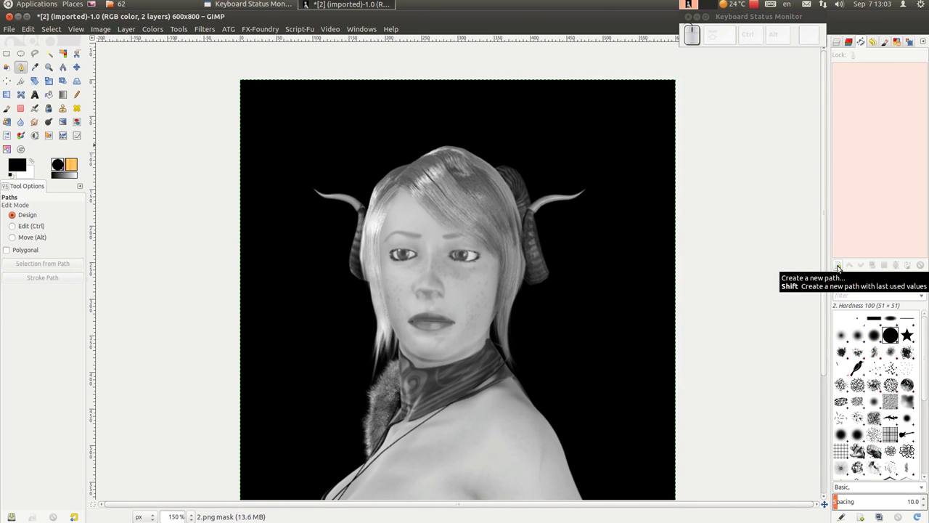
drag(841, 268, 845, 176)
click(512, 287)
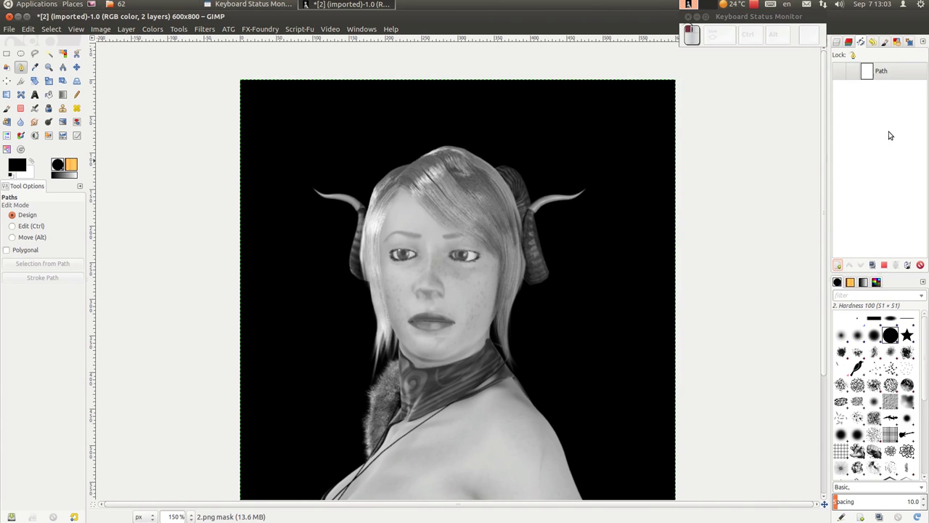
drag(844, 76, 846, 76)
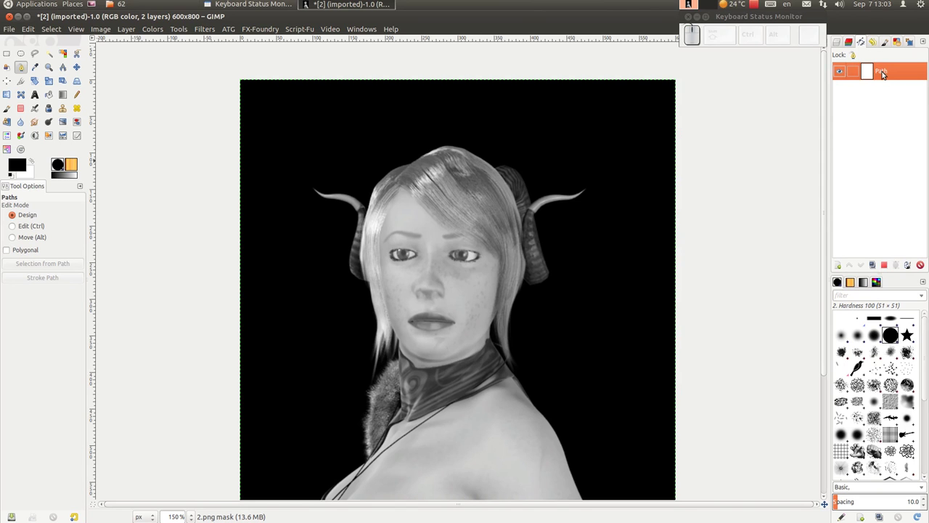
click(886, 74)
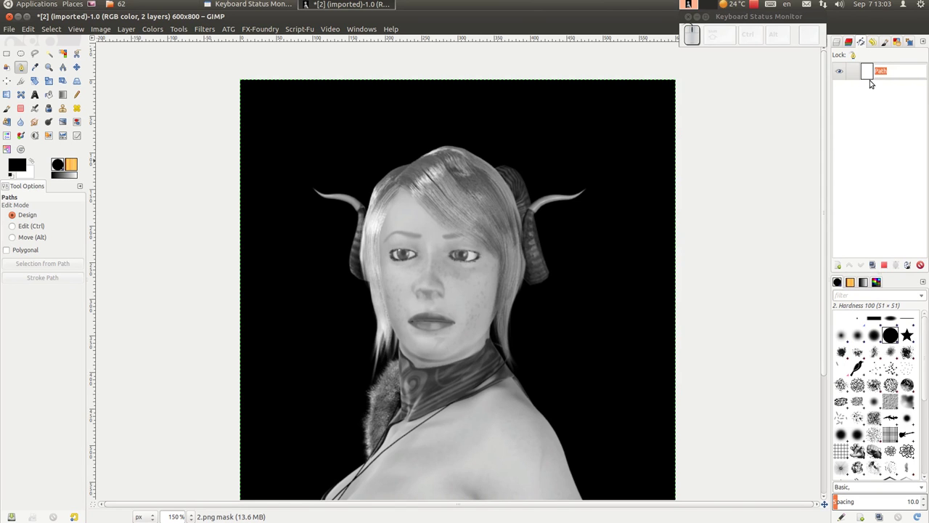
click(871, 86)
click(873, 76)
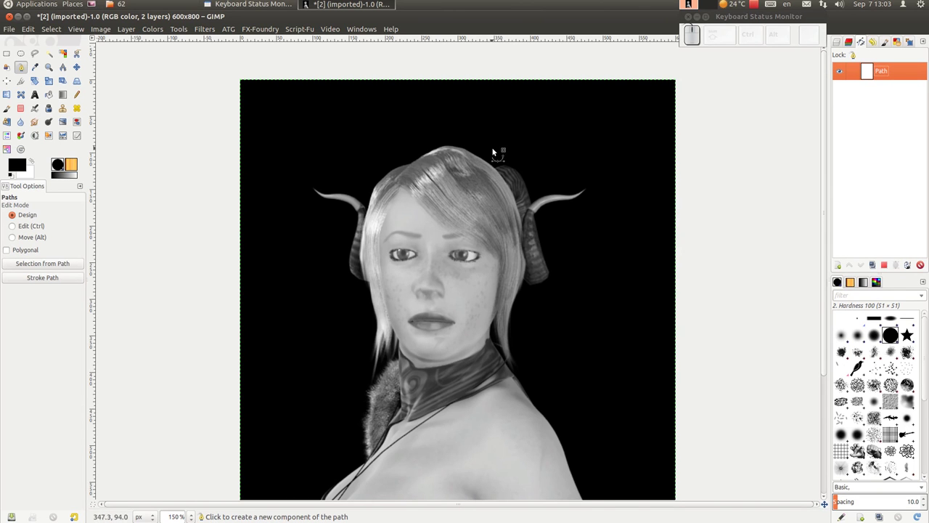
Lay path anchors from above the image down through the hair, between the eyes, nose and lips.
drag(459, 72, 447, 116)
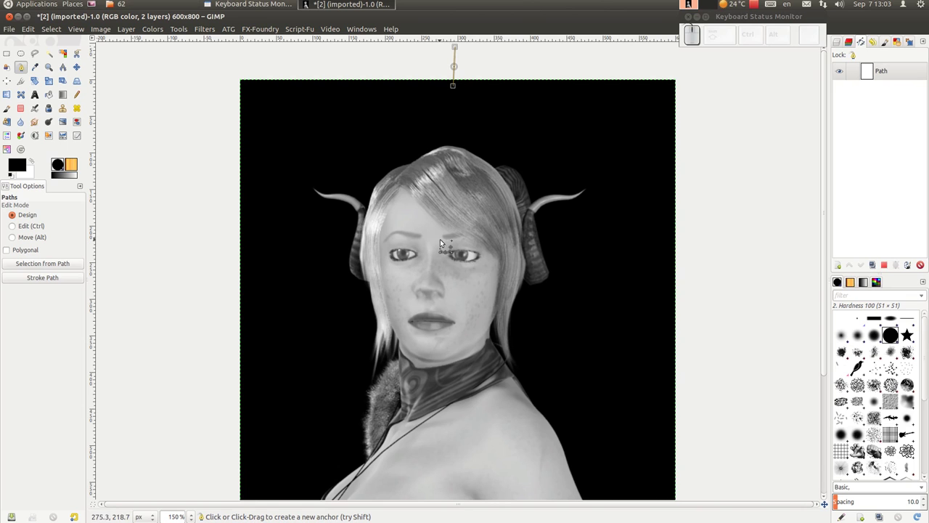
drag(442, 235, 431, 259)
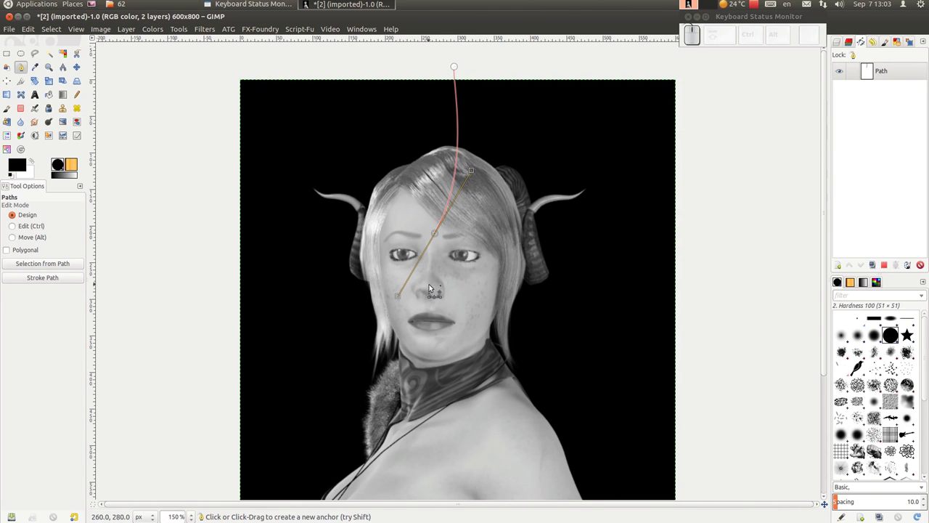
drag(434, 289, 444, 331)
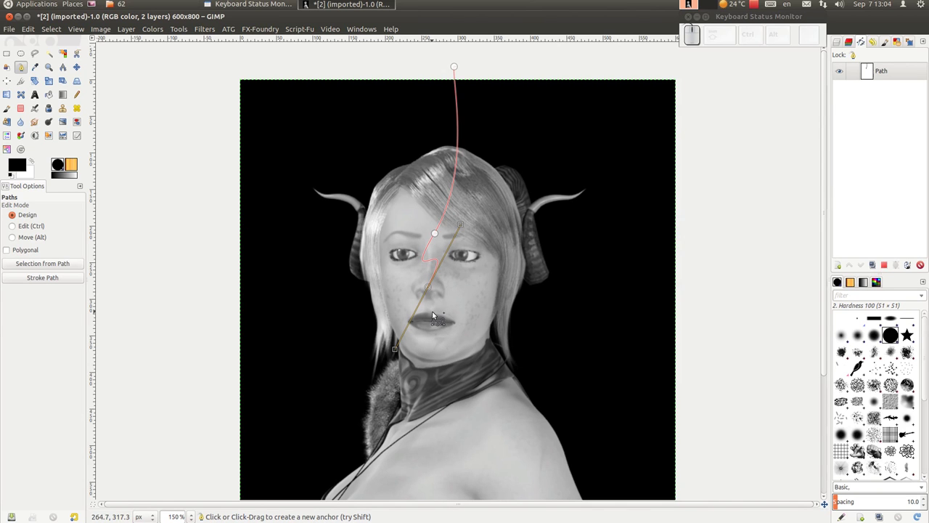
drag(436, 312, 442, 331)
drag(442, 322, 442, 330)
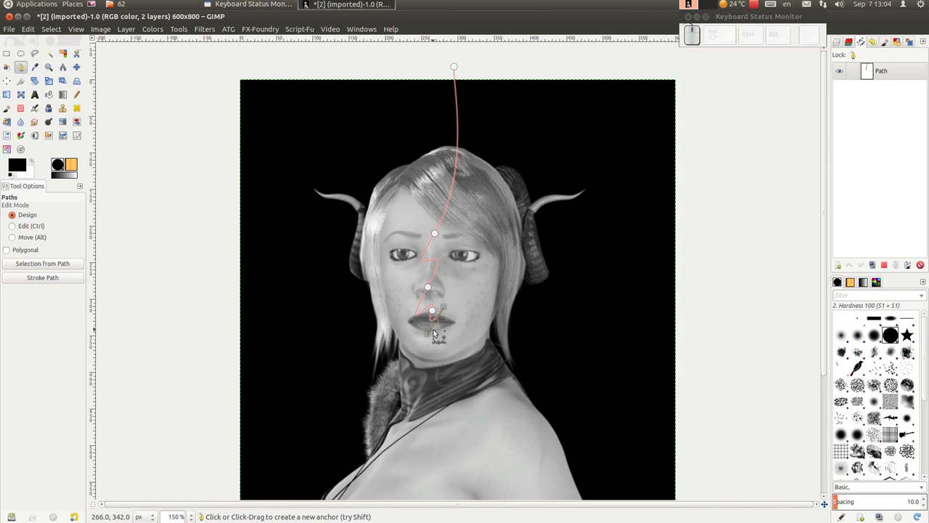
drag(438, 331, 438, 362)
Continue the path past the chin, along the neck and shoulder, down the arm past the image bottom.
drag(444, 359, 517, 381)
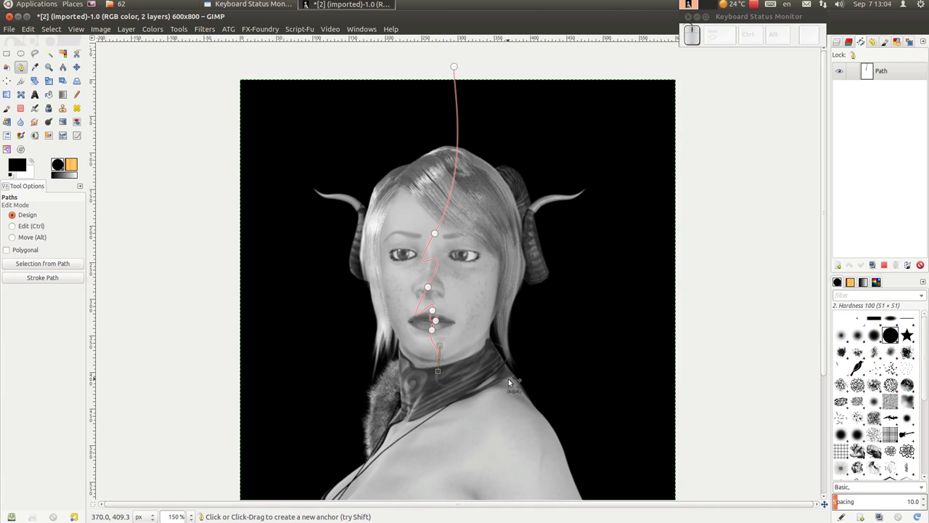
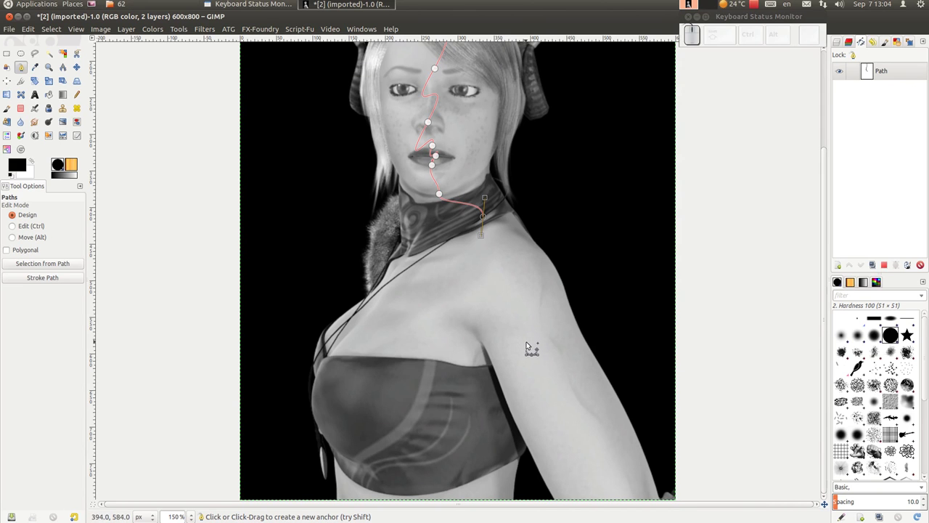
drag(532, 346, 577, 483)
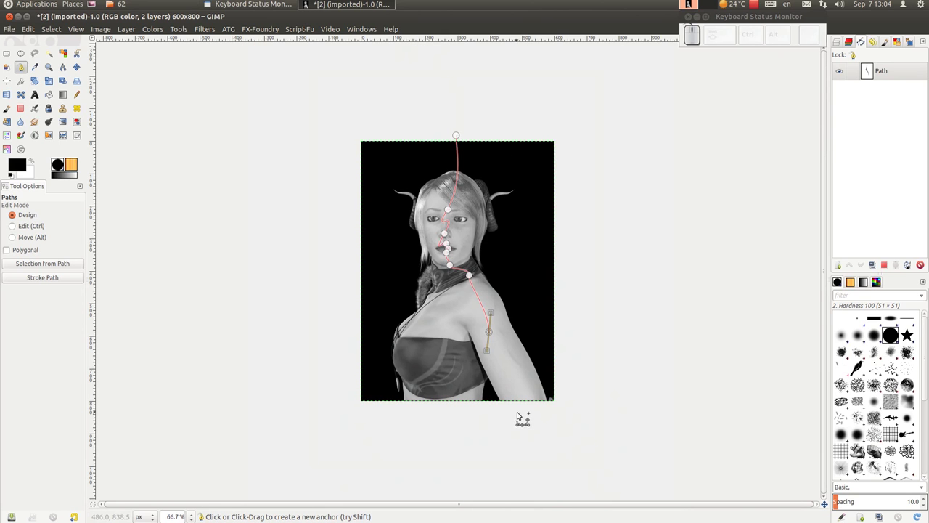
drag(532, 417, 707, 308)
Bend the path's curves through the forehead and past the nose by dragging anchor handles.
scroll(up, 3)
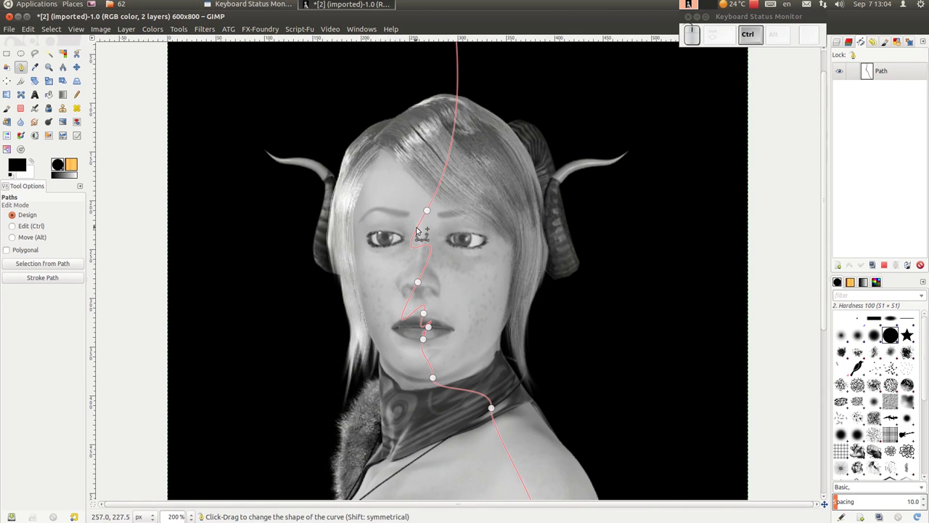
click(432, 212)
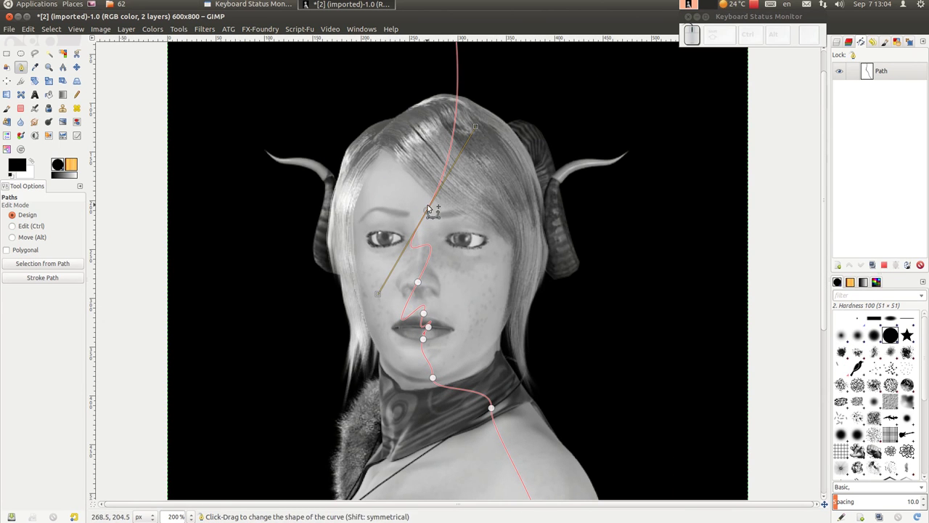
drag(478, 129, 506, 222)
scroll(up, 3)
drag(383, 334, 755, 322)
scroll(down, 3)
scroll(down, 3)
click(571, 452)
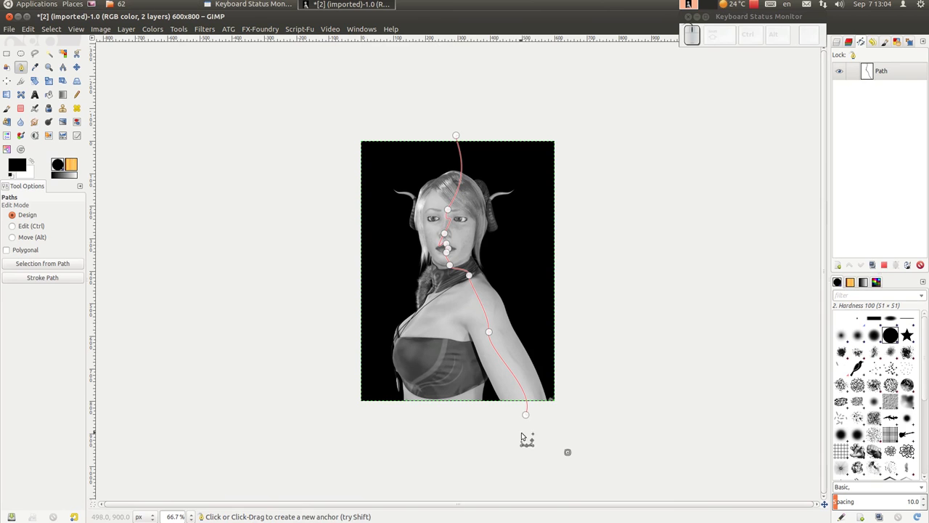
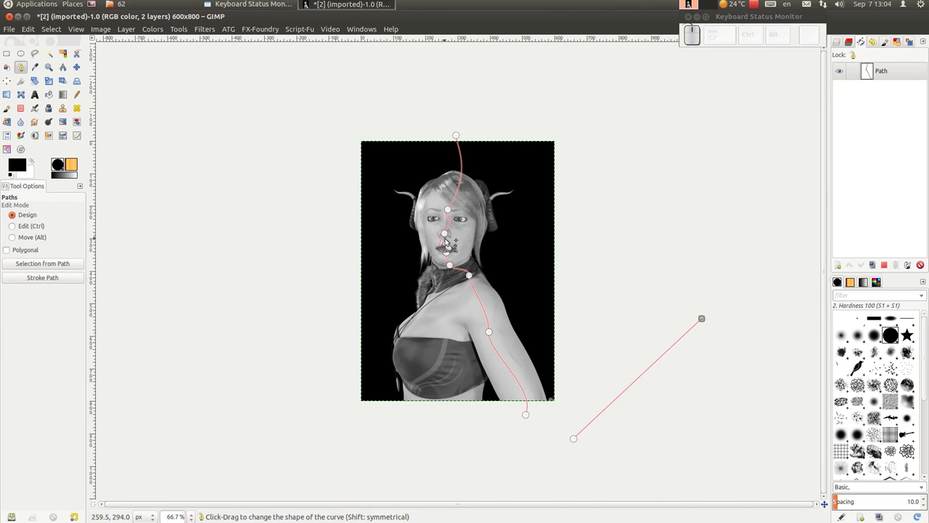
scroll(up, 3)
click(420, 165)
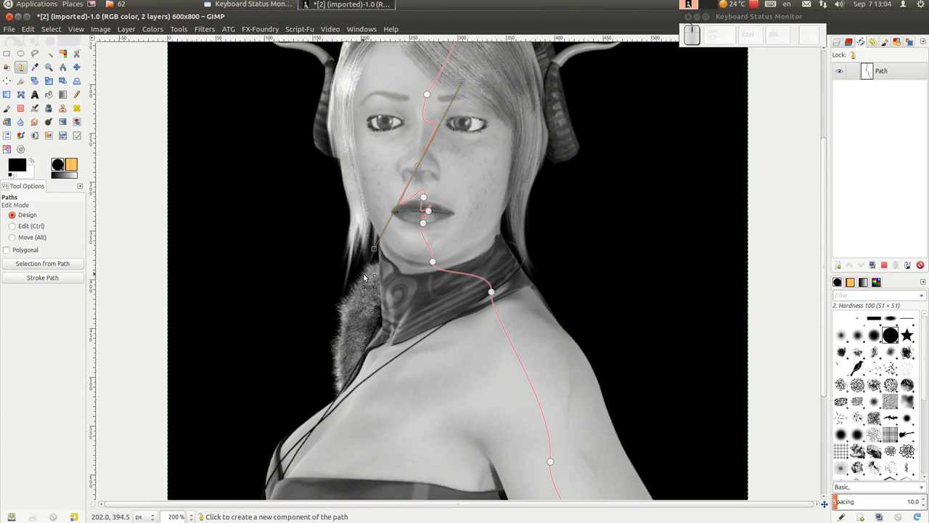
drag(378, 251, 467, 116)
Move the forehead and nose anchors and reshape the curve around the nose toward the lips.
scroll(up, 3)
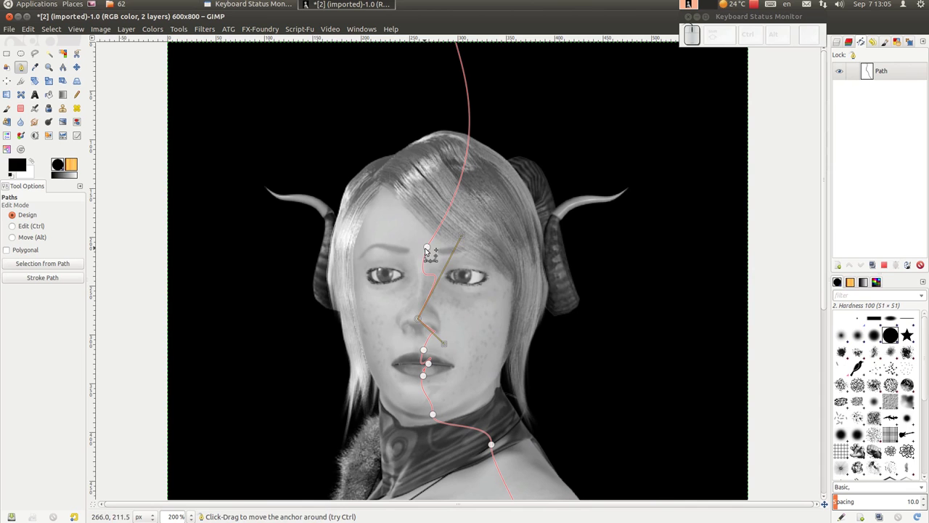
click(434, 248)
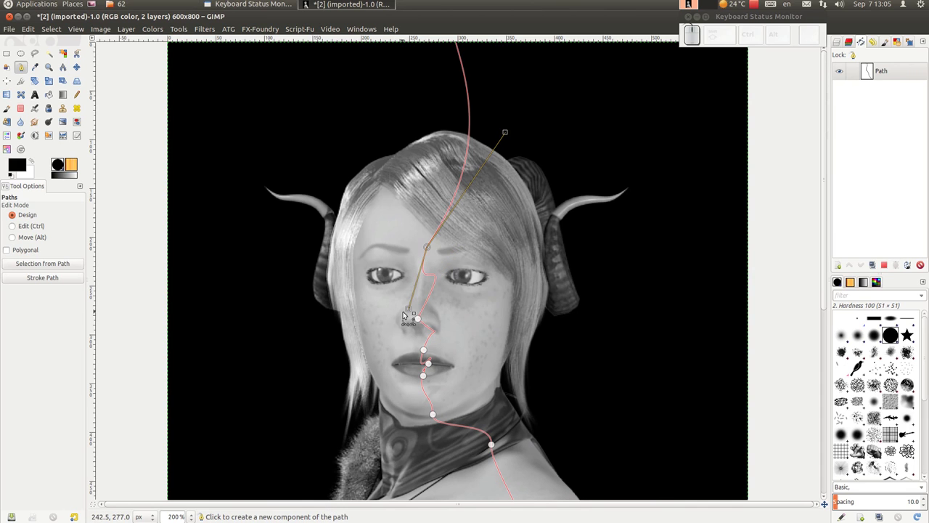
drag(416, 311, 424, 319)
click(425, 319)
drag(465, 237, 436, 253)
click(435, 250)
drag(450, 315, 528, 183)
drag(435, 249, 439, 248)
drag(438, 248, 425, 320)
drag(424, 320, 499, 182)
scroll(up, 3)
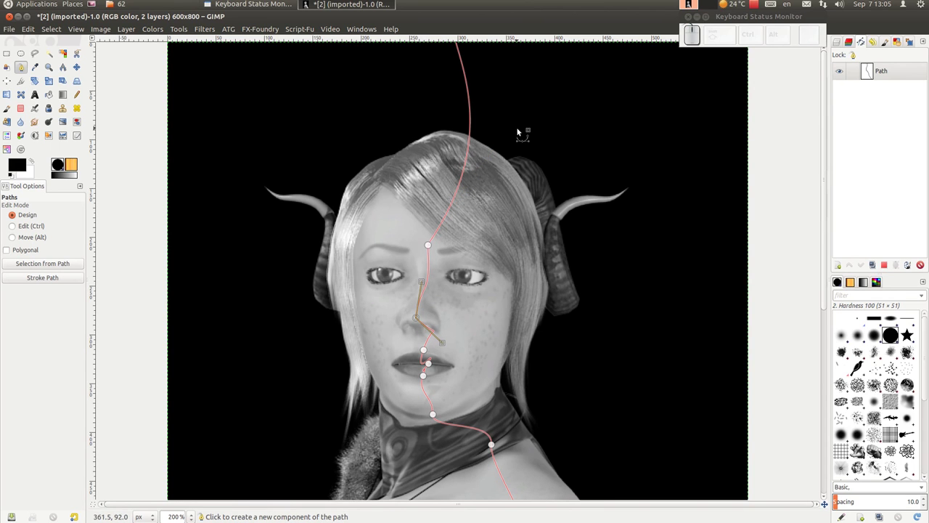
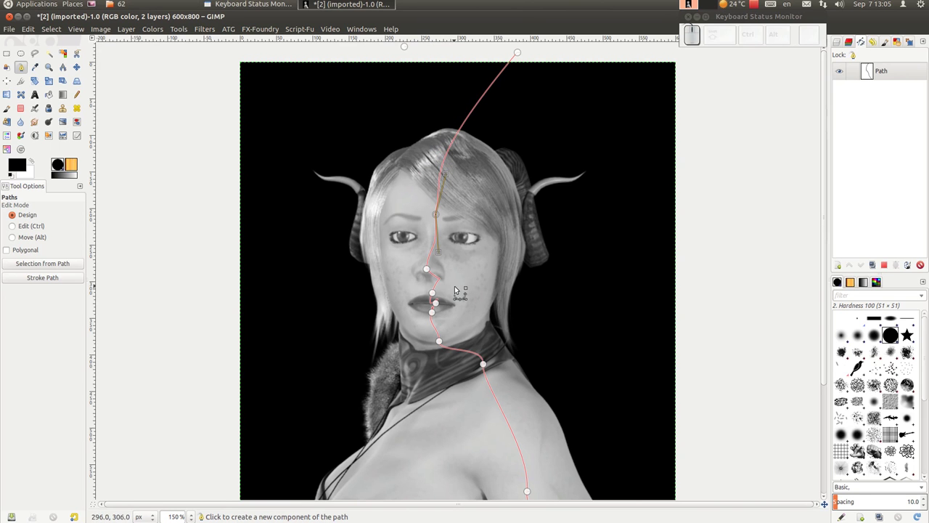
At high zoom, reshape the curve from the nose over the upper lip.
scroll(up, 3)
drag(410, 286, 421, 229)
drag(429, 231, 400, 223)
drag(398, 223, 459, 279)
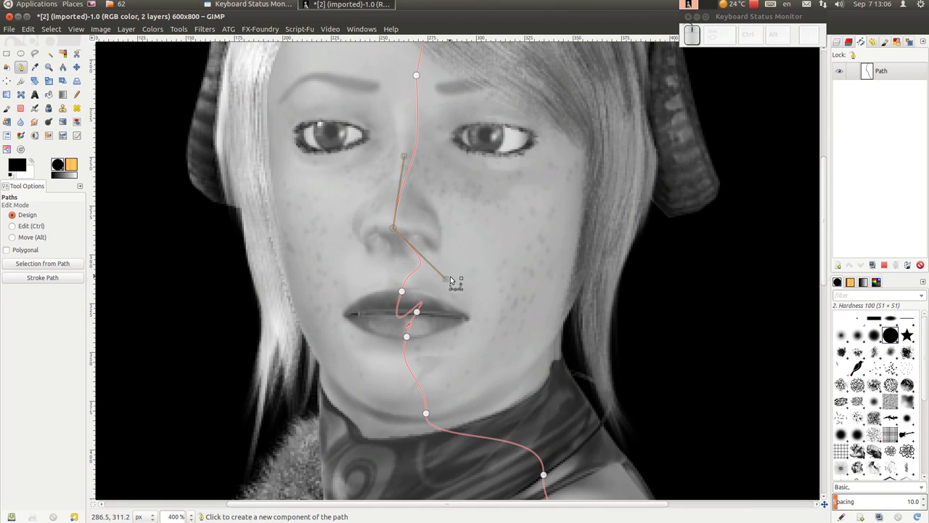
drag(453, 279, 404, 291)
click(403, 292)
drag(415, 262, 431, 313)
drag(424, 314, 414, 341)
drag(414, 341, 414, 320)
drag(410, 319, 434, 284)
drag(437, 279, 407, 286)
Smooth out the zigzag through the lips by adjusting the mouth anchors' handles.
click(406, 290)
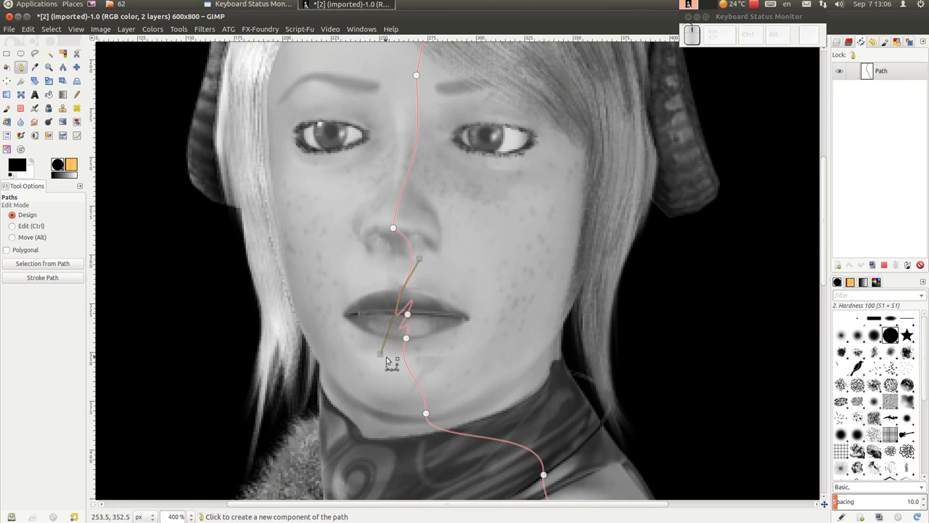
drag(388, 356, 417, 315)
click(416, 315)
drag(431, 269, 408, 287)
click(389, 323)
drag(387, 318, 413, 315)
click(414, 315)
drag(400, 294, 407, 294)
click(408, 289)
drag(402, 305, 417, 344)
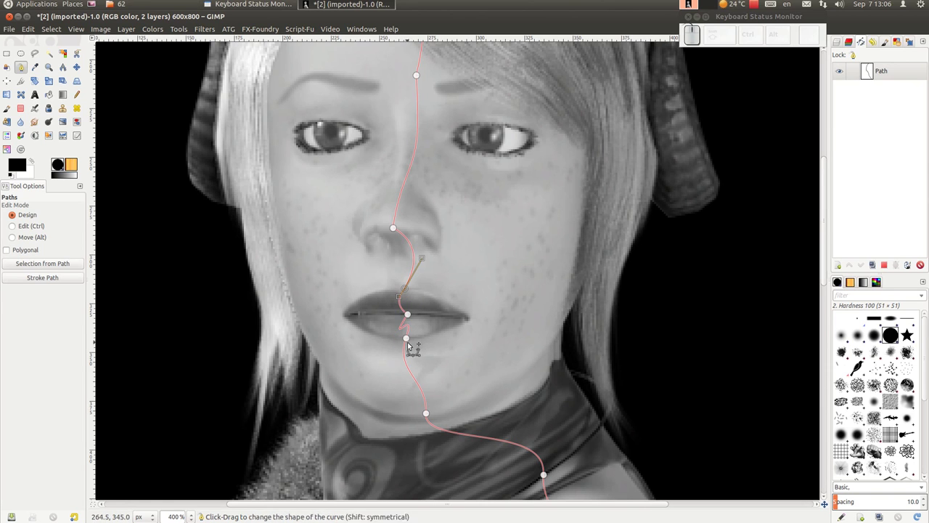
drag(412, 341, 423, 311)
drag(421, 309, 408, 315)
drag(406, 315, 415, 315)
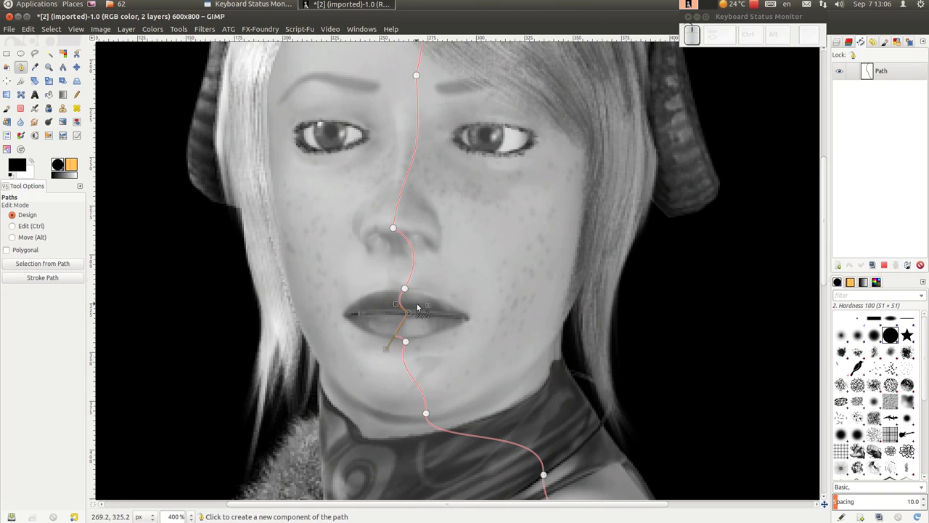
drag(392, 351, 460, 136)
Straighten the curve down the forehead along the hairline and bend it around the nose tip.
scroll(up, 3)
scroll(down, 3)
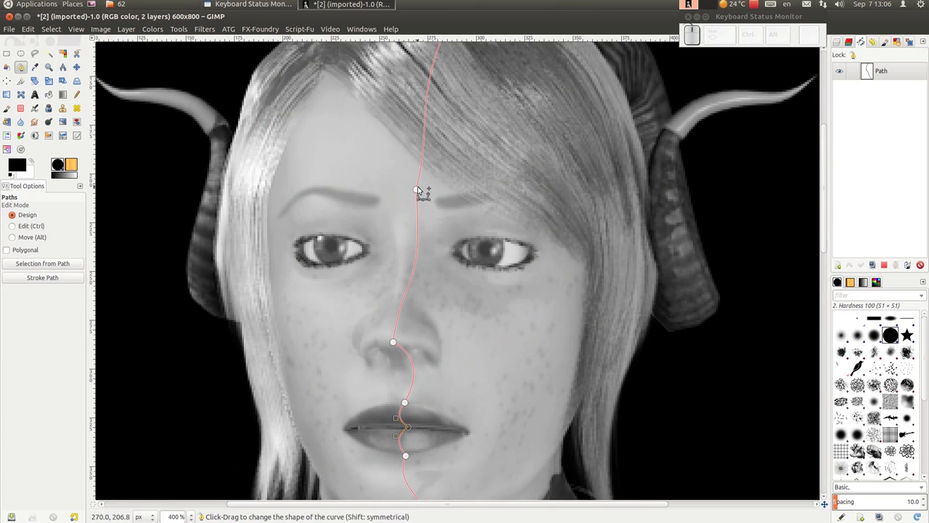
drag(422, 191, 430, 292)
drag(429, 292, 449, 96)
drag(449, 84, 462, 309)
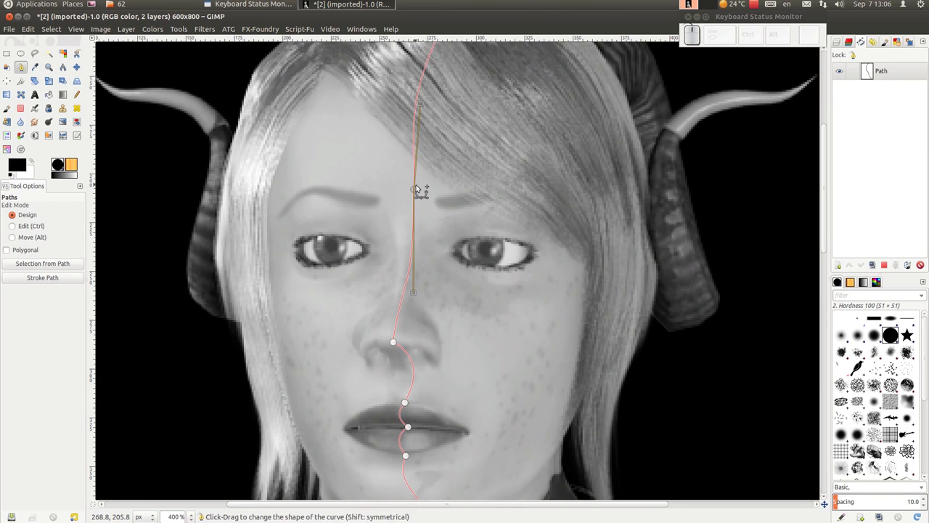
drag(419, 191, 541, 289)
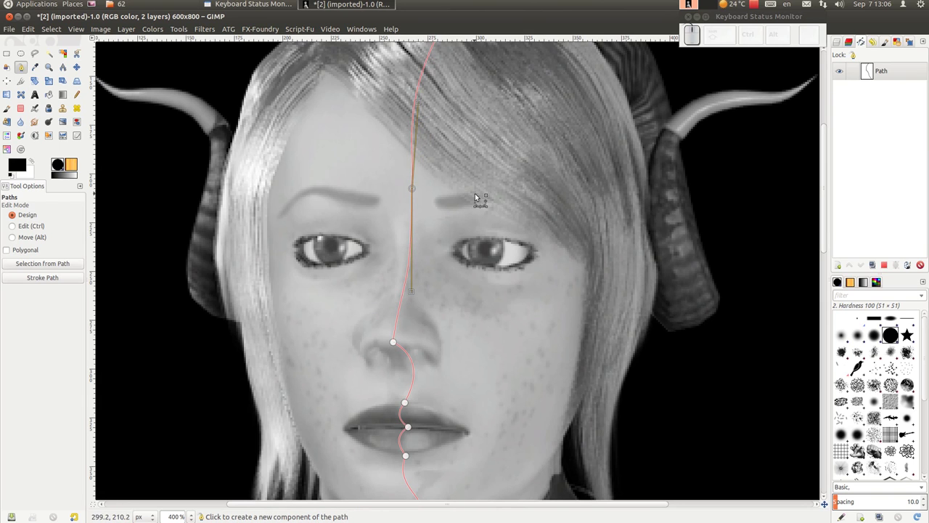
drag(420, 190, 406, 342)
drag(399, 343, 418, 355)
drag(417, 353, 530, 307)
scroll(down, 3)
scroll(up, 3)
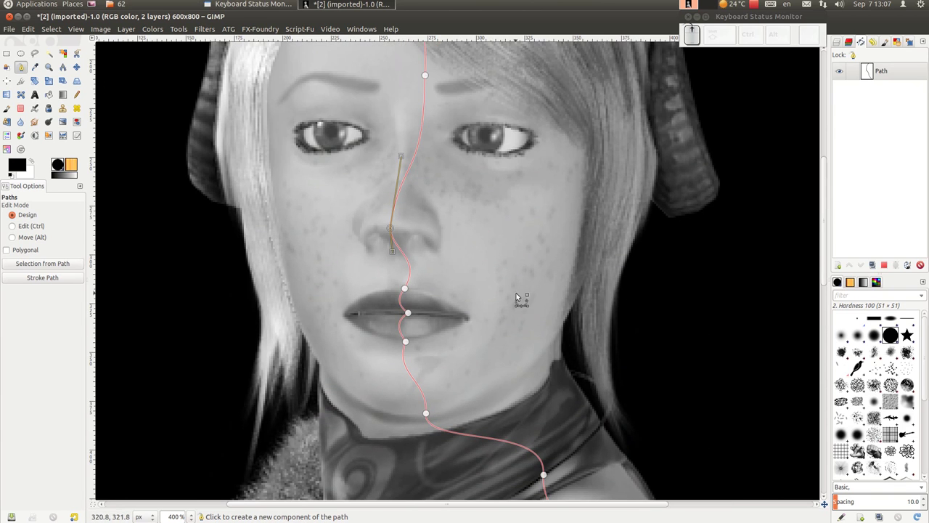
click(413, 288)
drag(430, 259, 593, 345)
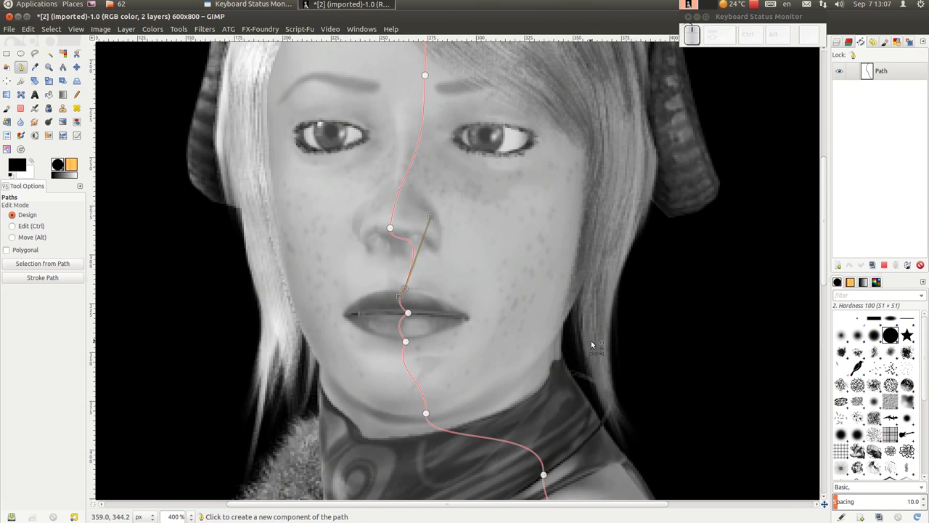
Smooth the curve from the lower lip over the chin and bend it along the neck collar.
scroll(down, 3)
scroll(up, 3)
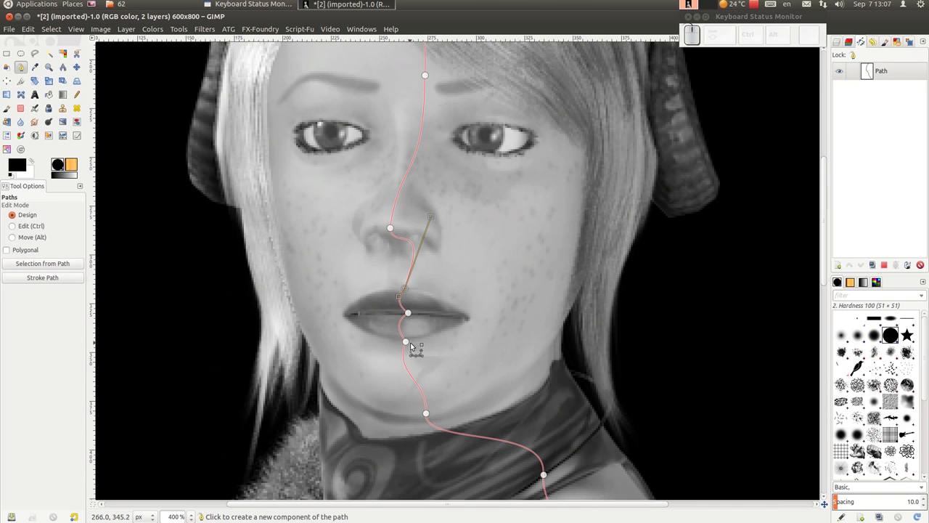
click(434, 413)
drag(435, 378, 434, 377)
drag(431, 375, 683, 362)
click(679, 362)
click(701, 394)
drag(677, 361, 524, 352)
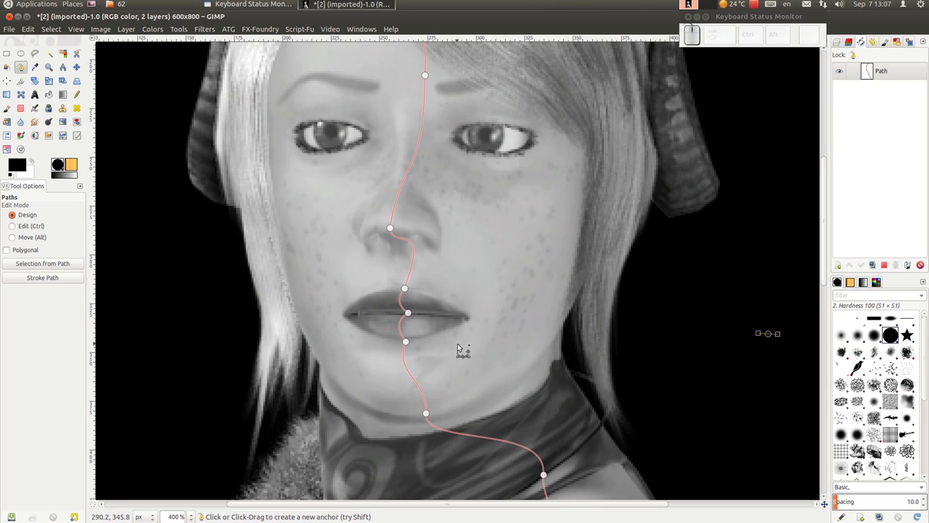
drag(412, 343, 402, 368)
drag(400, 372, 429, 415)
click(431, 415)
drag(434, 379, 413, 340)
drag(418, 402, 465, 418)
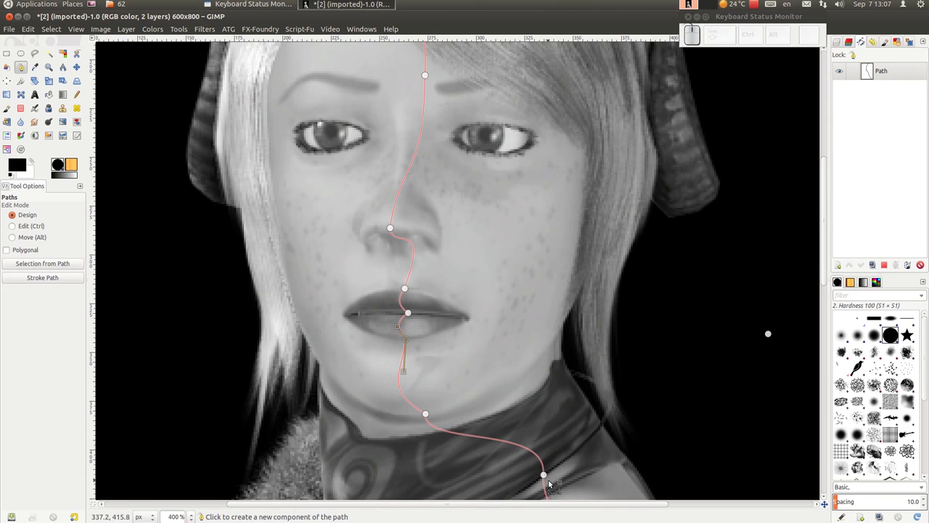
click(547, 475)
click(429, 416)
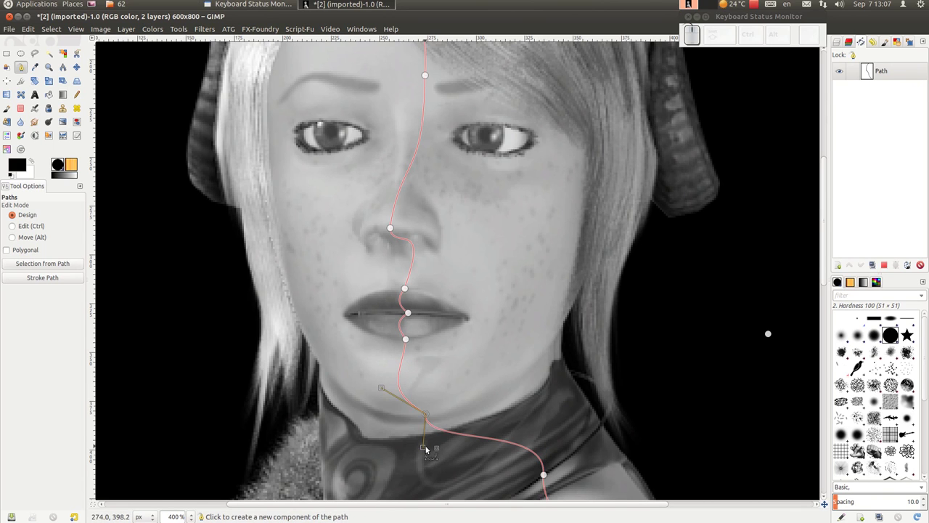
drag(423, 449, 452, 62)
Adjust the curve across the collar and shoulder and straighten it down the arm.
scroll(down, 3)
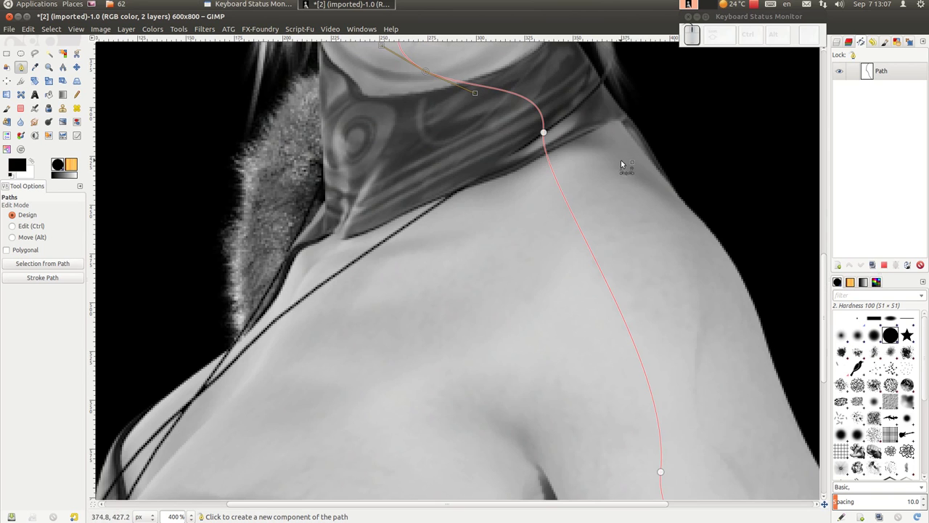
drag(546, 133, 767, 261)
scroll(down, 3)
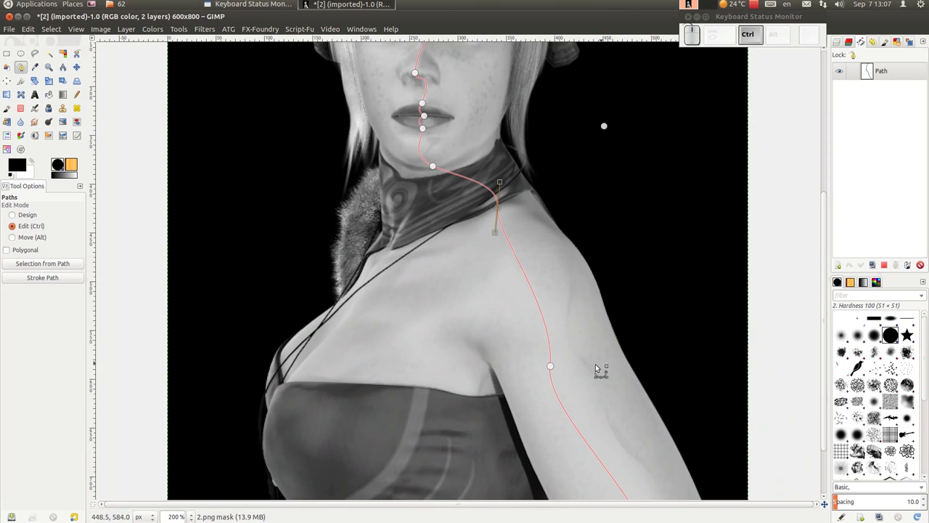
drag(559, 368, 566, 423)
click(563, 426)
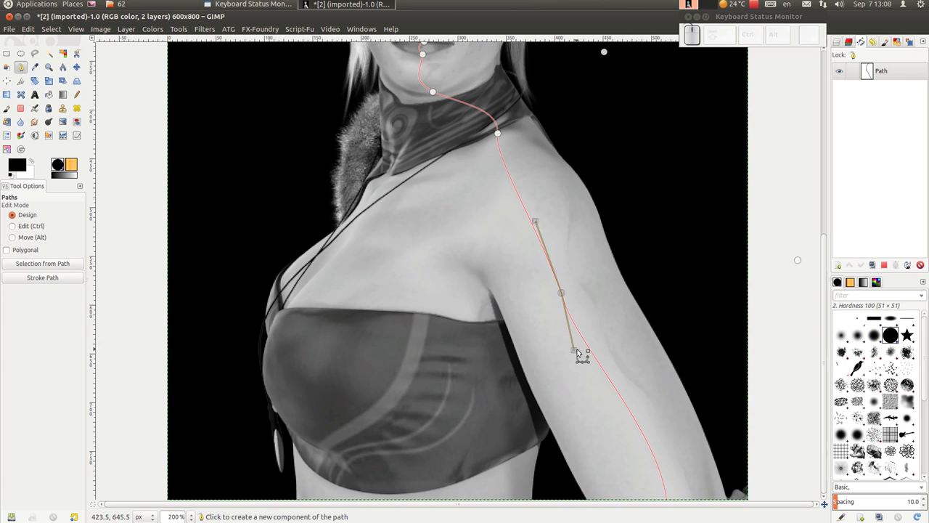
drag(579, 351, 763, 374)
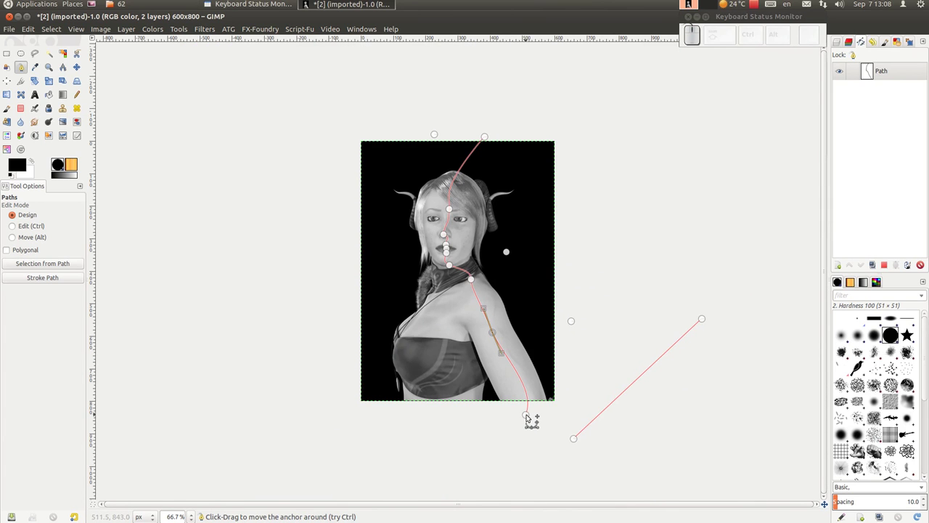
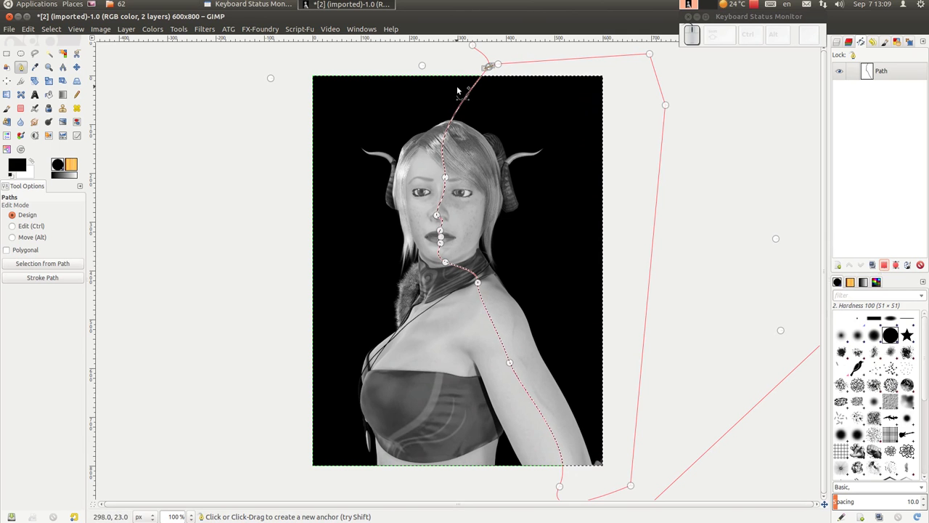
Select the layer mask and fill the selection with black to hide the portrait's right half.
click(842, 71)
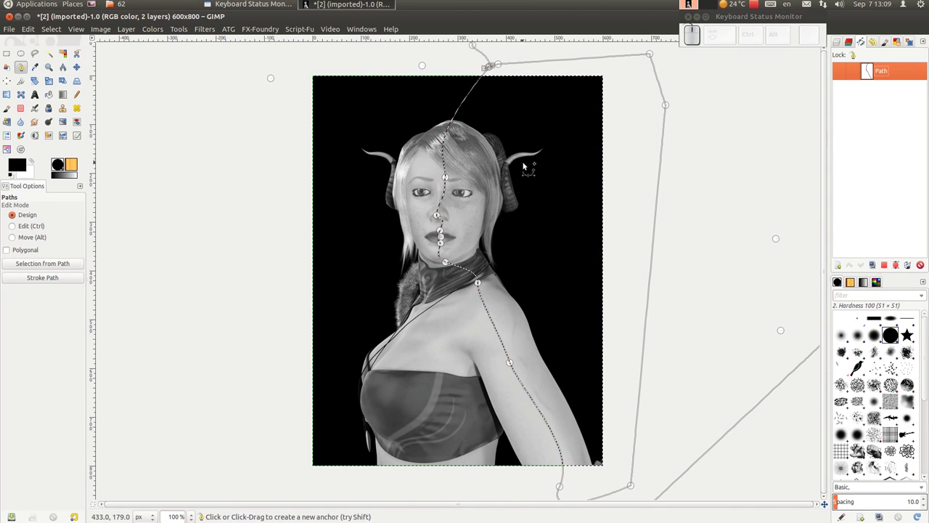
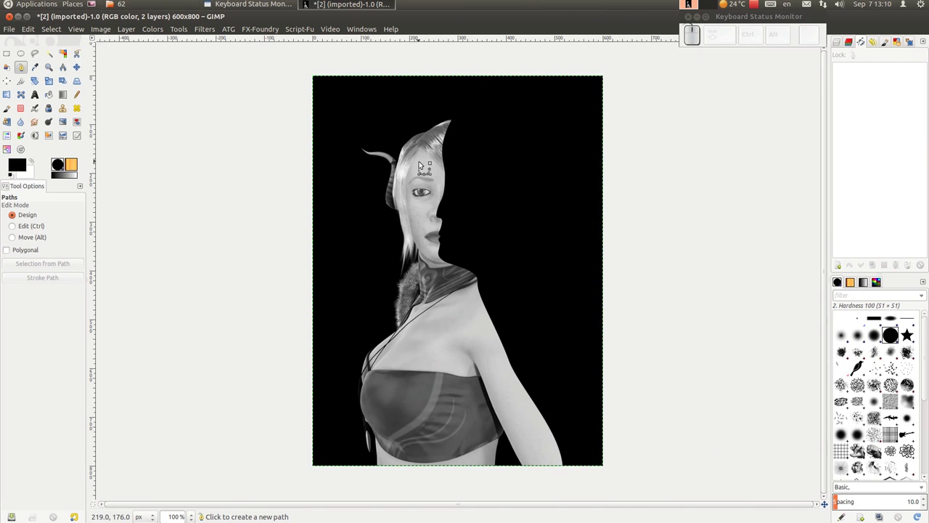
scroll(up, 3)
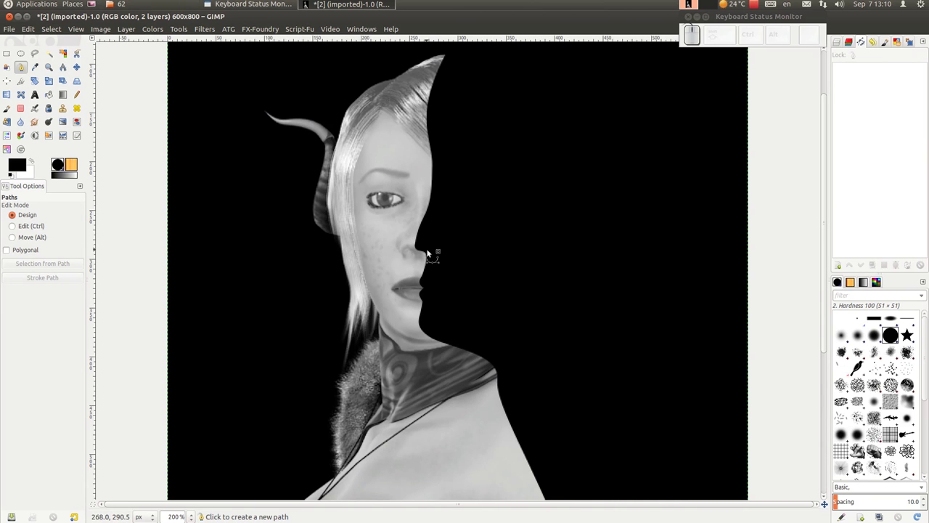
scroll(down, 3)
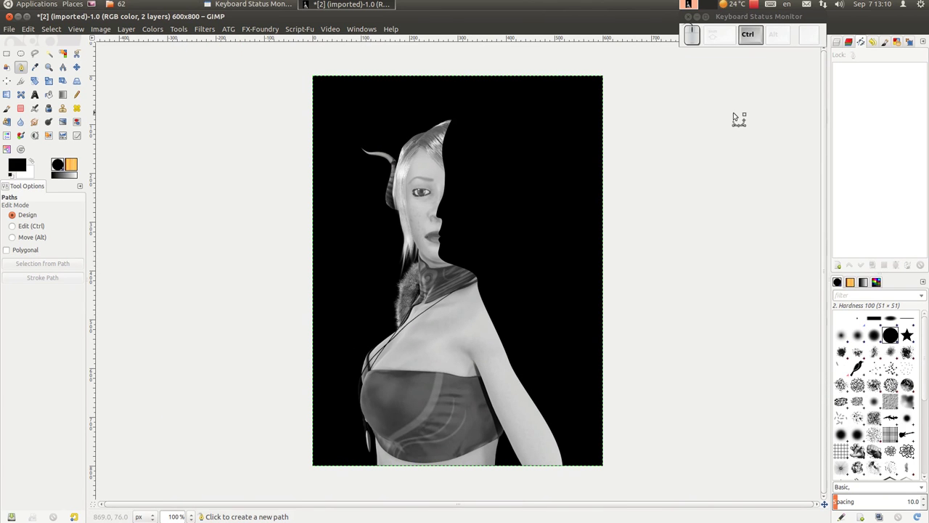
Apply a Gaussian blur to the 2.png layer mask to soften the face edge.
click(841, 46)
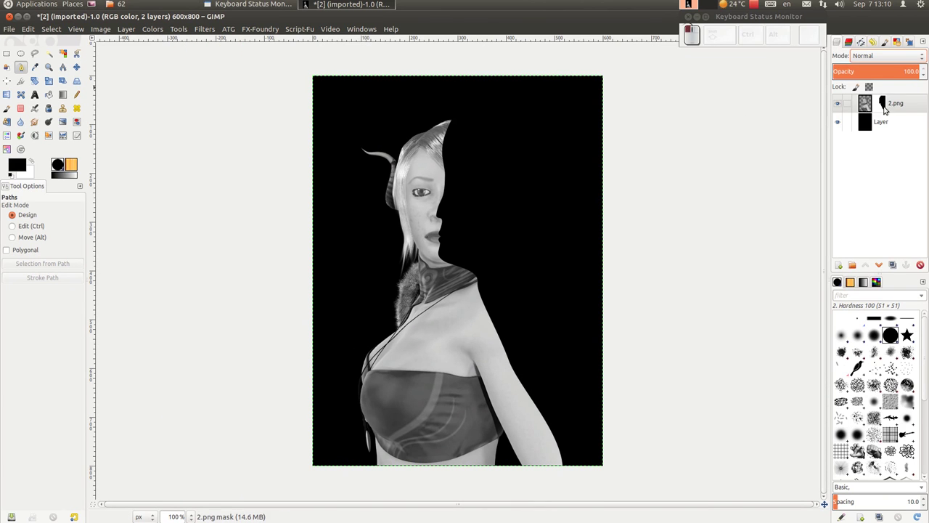
click(886, 108)
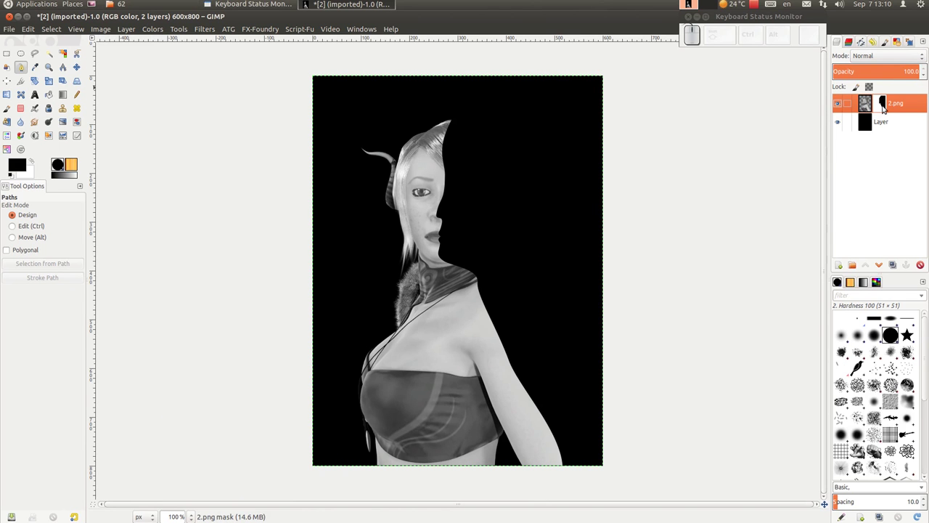
scroll(up, 3)
scroll(down, 3)
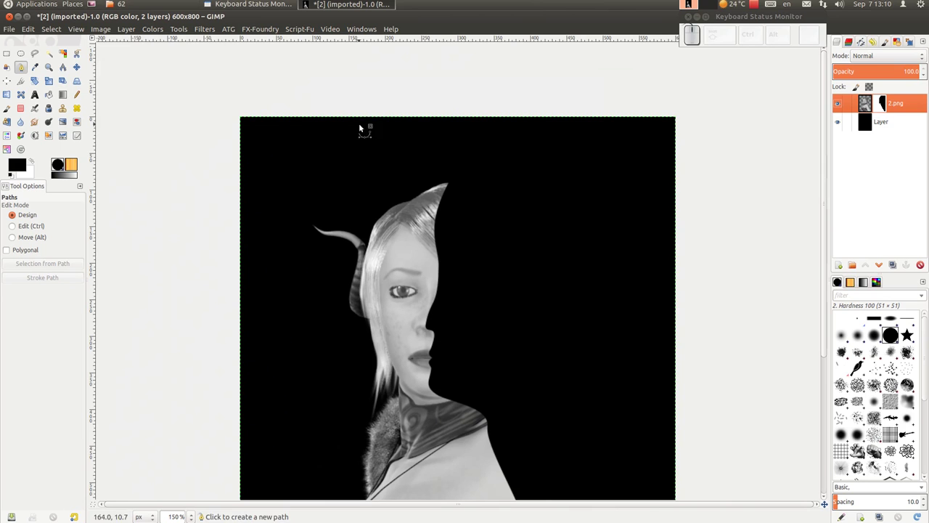
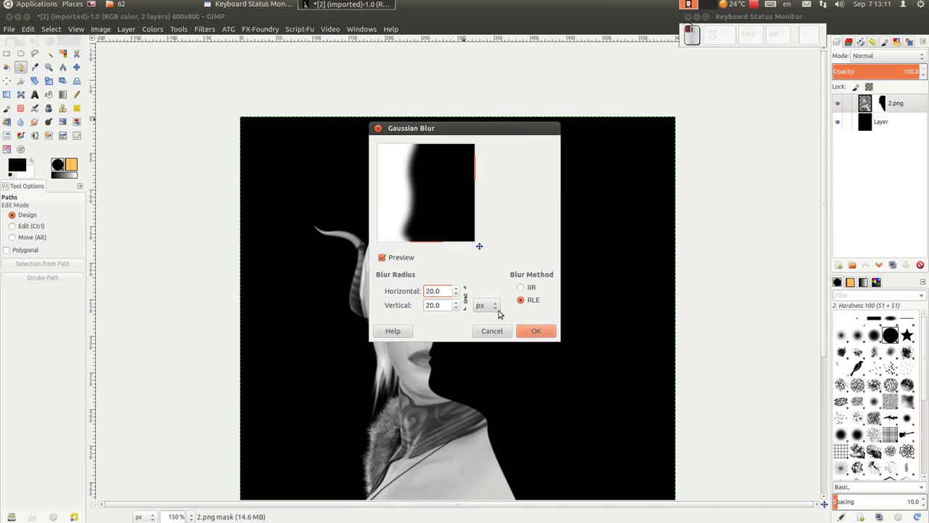
click(550, 334)
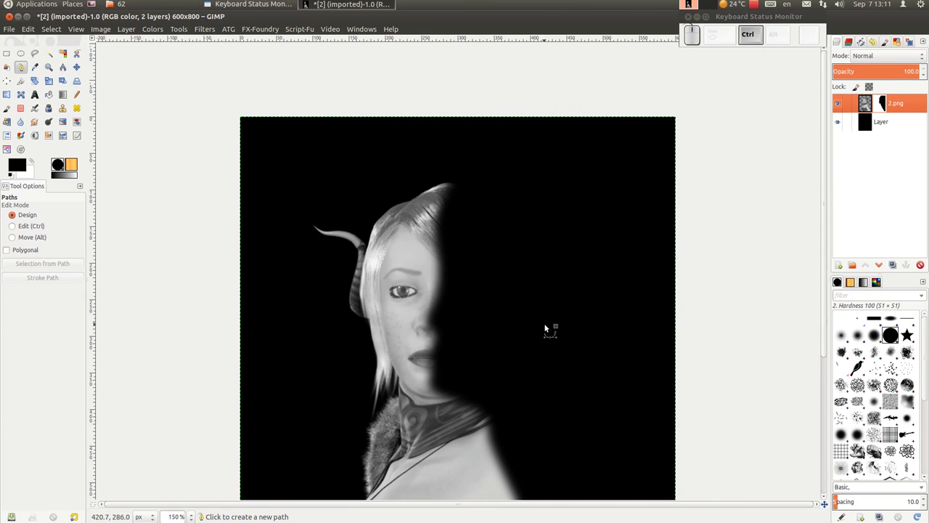
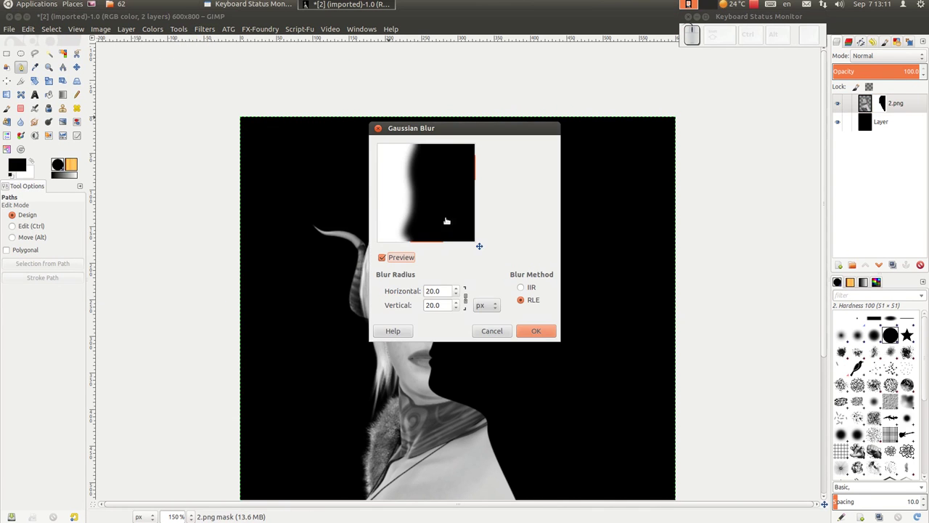
Run the Gaussian blur a second time so the half-face fades more gradually into black.
drag(459, 309, 521, 323)
click(556, 334)
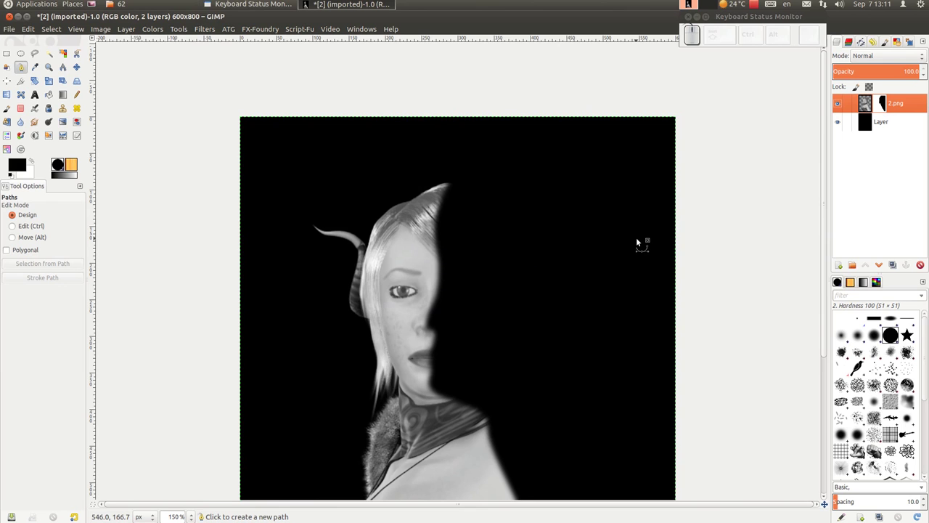
scroll(up, 3)
Crop the portrait with the Crop tool to a landscape head-and-shoulders frame.
key(ctrl+z)
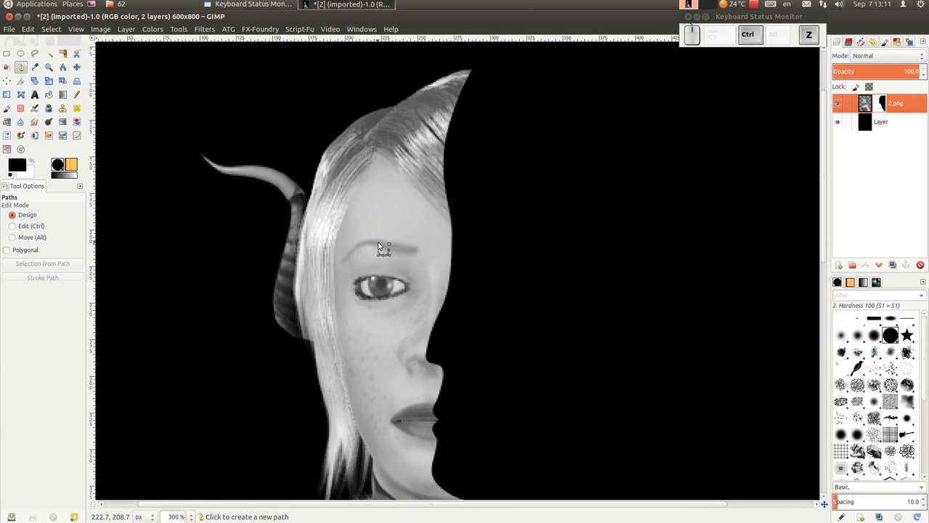
click(216, 32)
click(223, 53)
drag(461, 311, 516, 327)
click(534, 334)
scroll(down, 3)
scroll(up, 3)
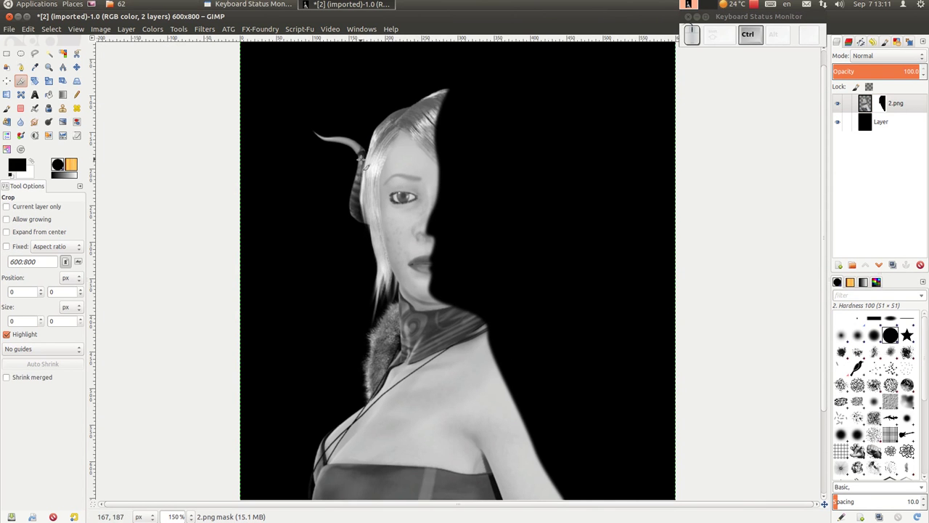
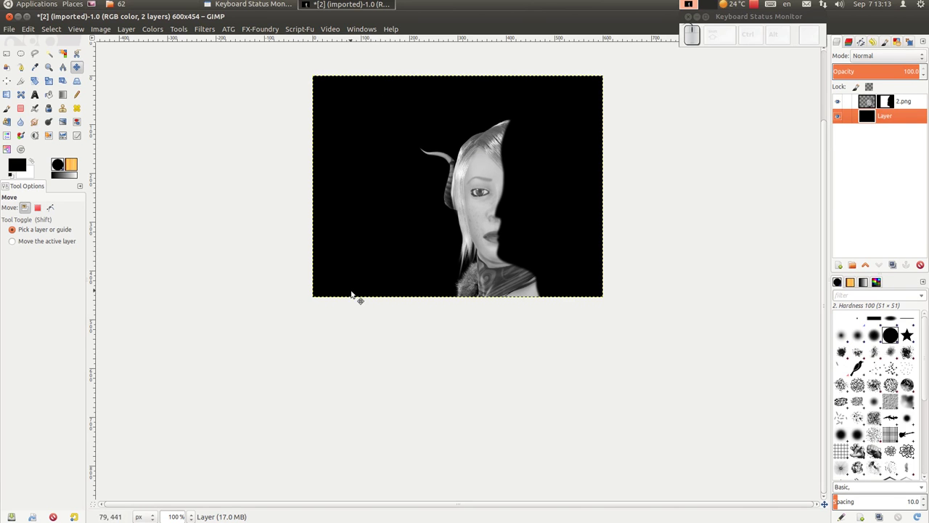
Resize the canvas to 700 px wide with a 100 px X offset, adding space on the left.
drag(99, 30, 98, 30)
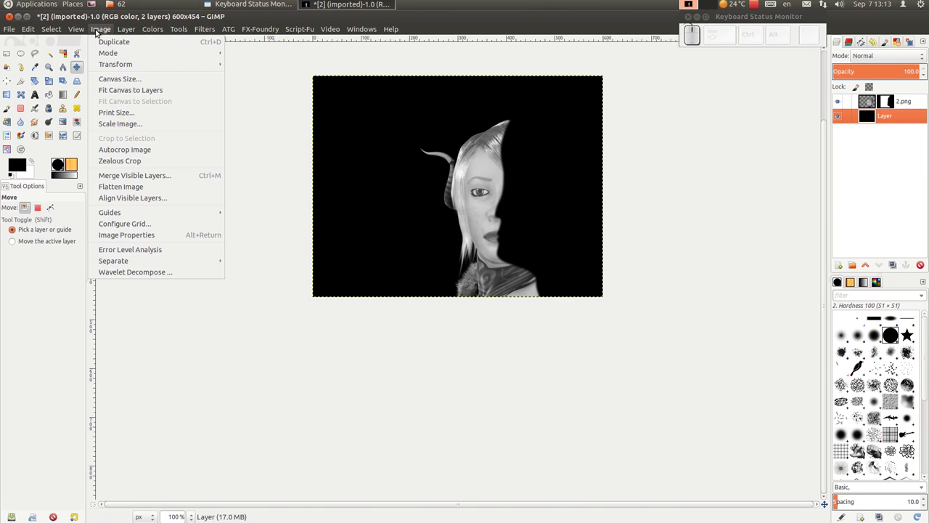
click(129, 81)
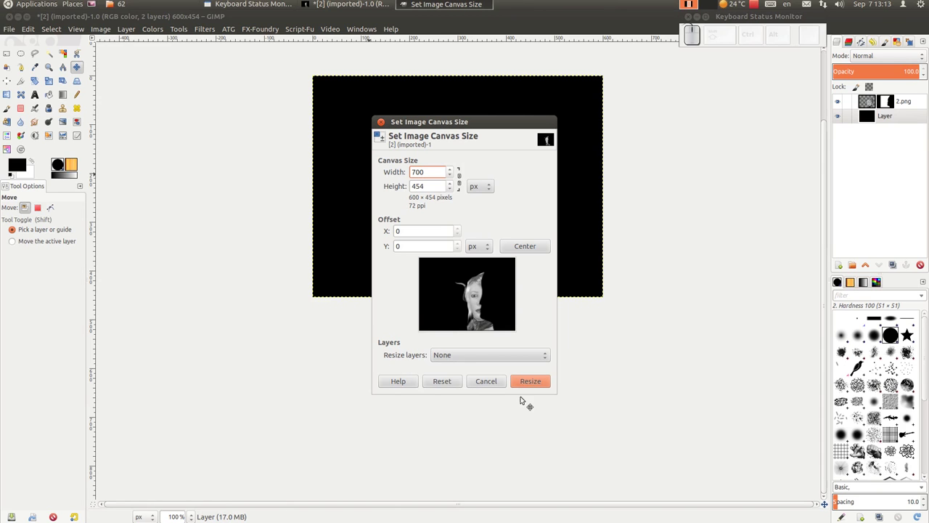
click(531, 382)
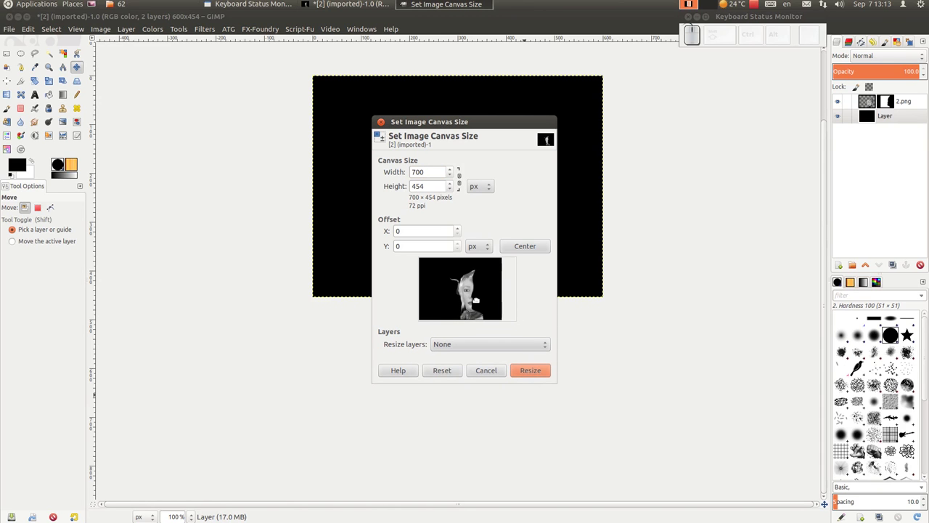
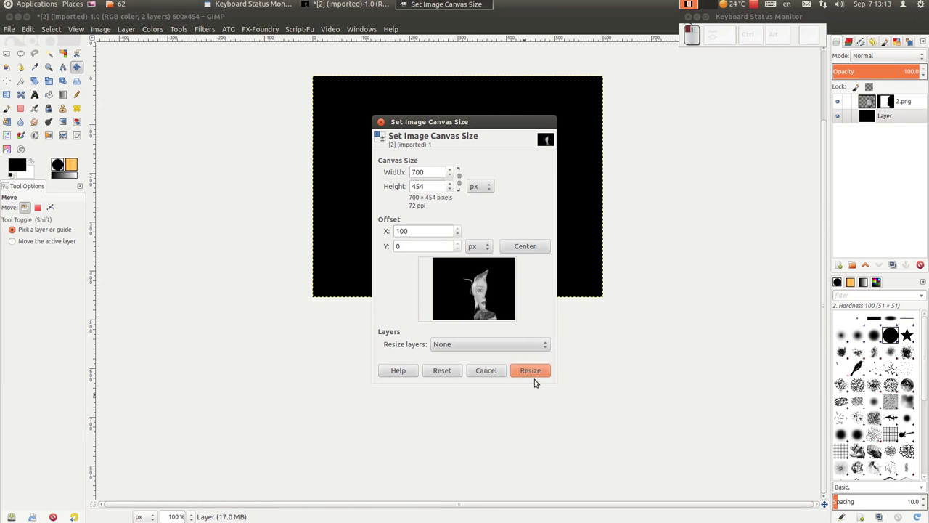
click(539, 379)
click(757, 178)
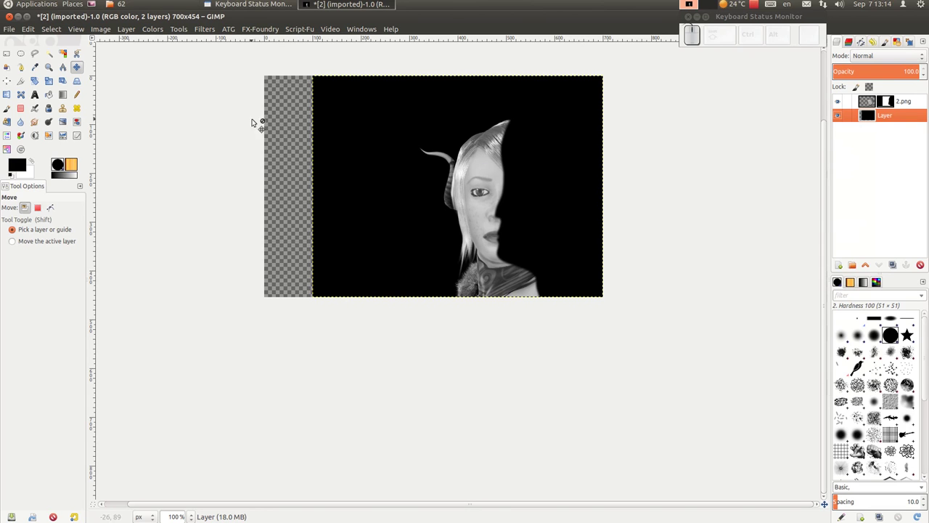
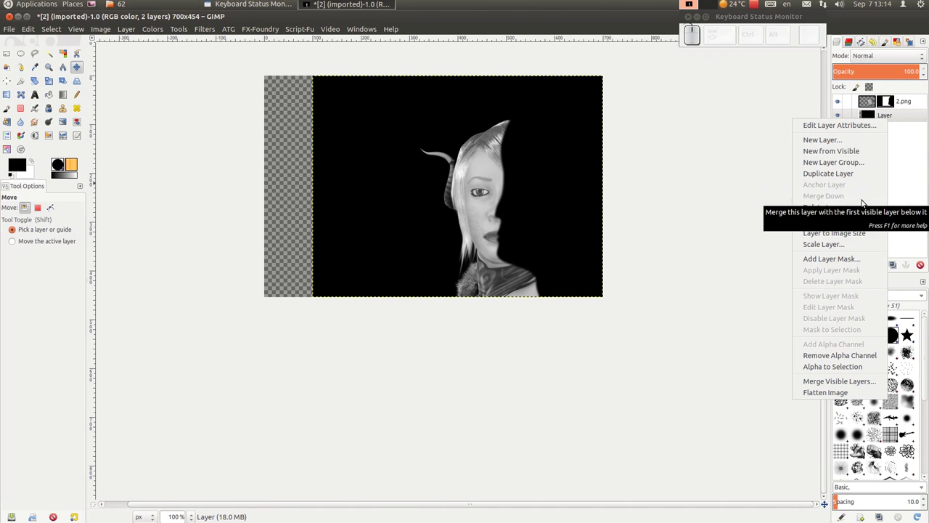
Stretch the black background layer to the full 700-pixel canvas with Layer to Image Size.
drag(868, 233, 804, 225)
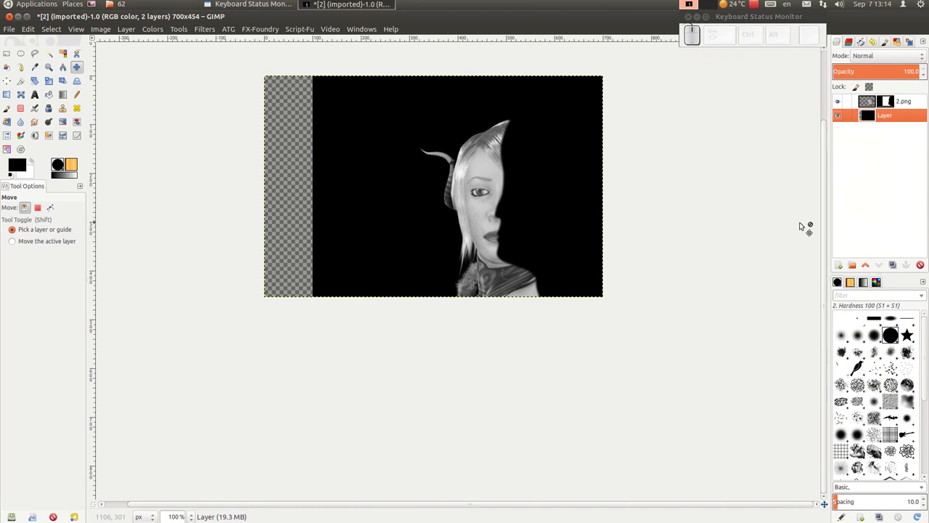
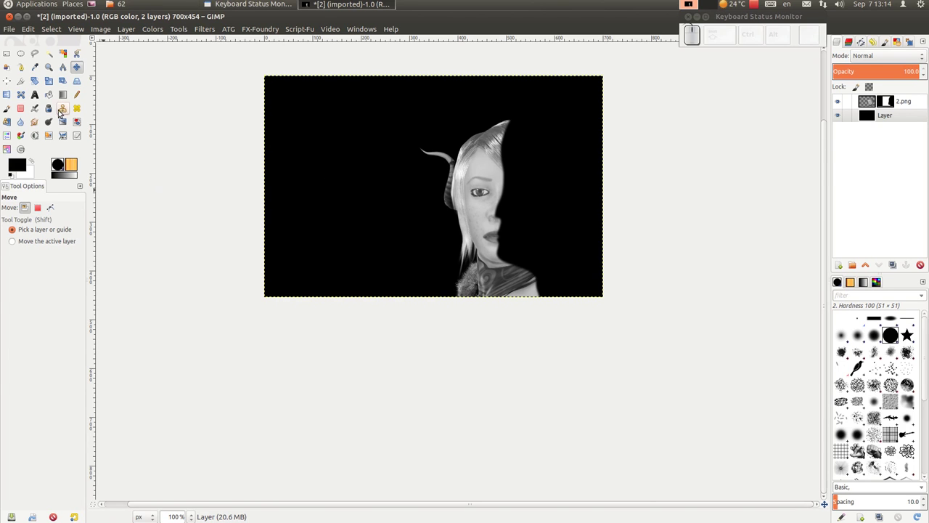
Start the Text tool with white chosen as the text colour.
click(587, 221)
drag(509, 220, 500, 204)
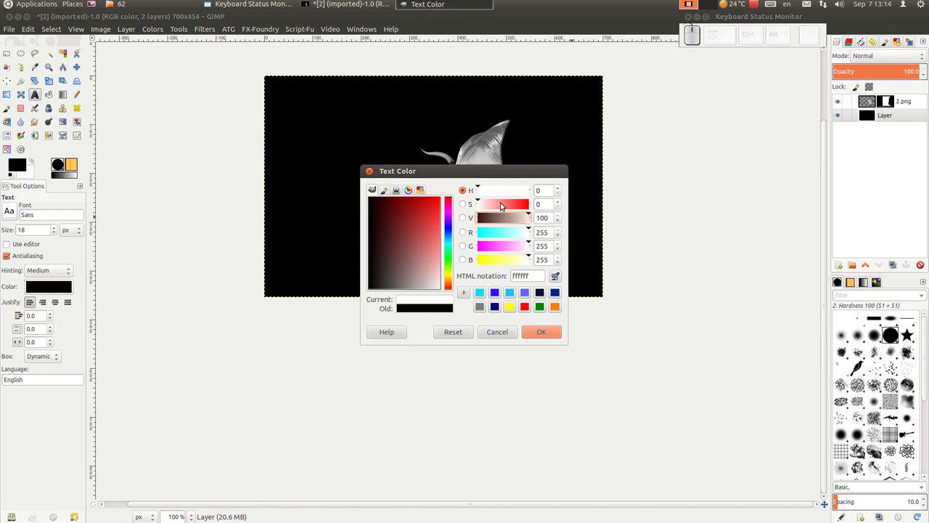
click(538, 334)
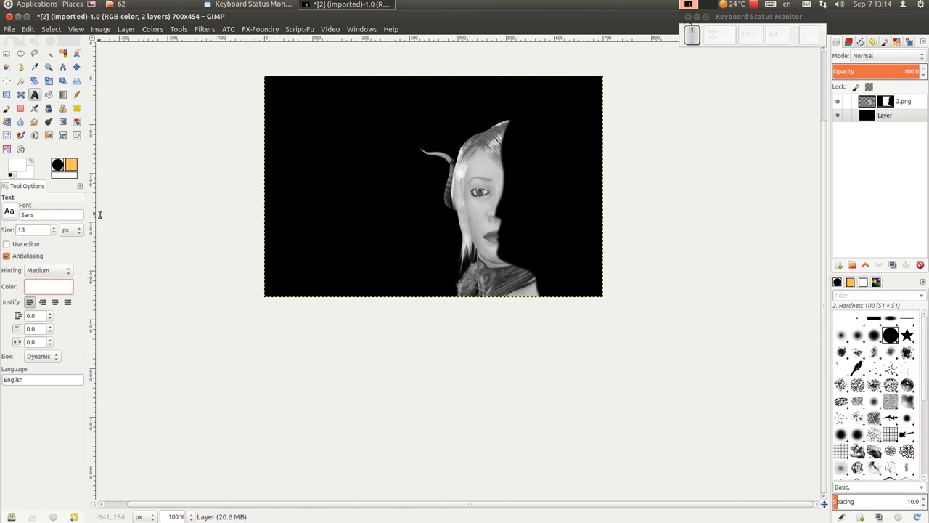
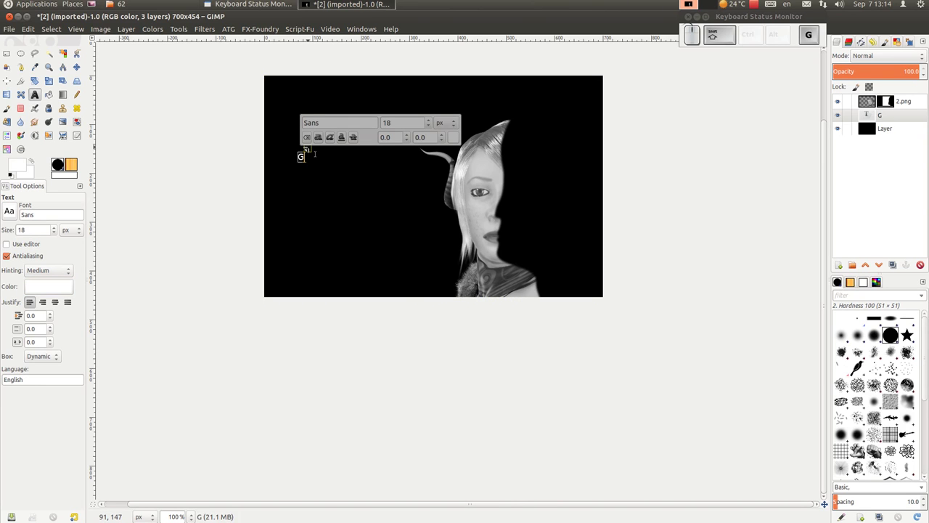
Write the caption 'Gimp tutorijal 62' at 35 px in Sans Bold Italic over the black area.
key(shift+t)
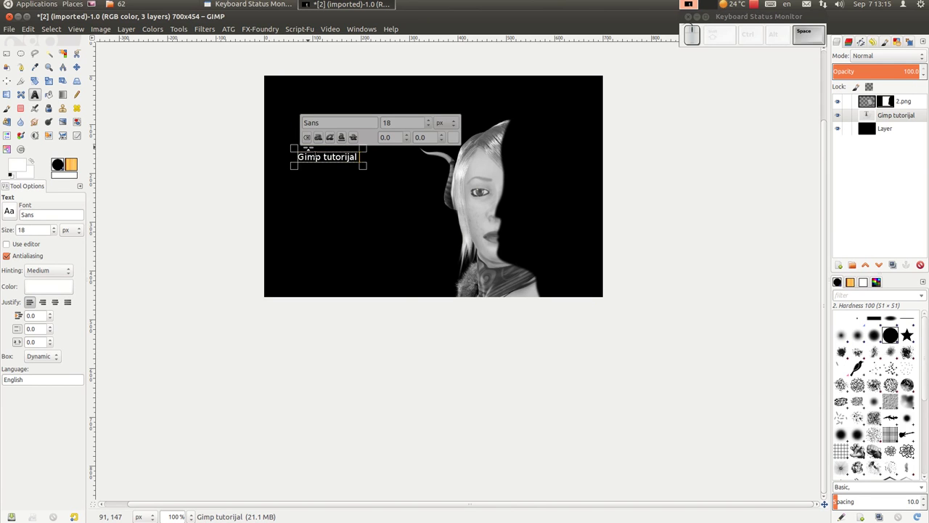
key(6)
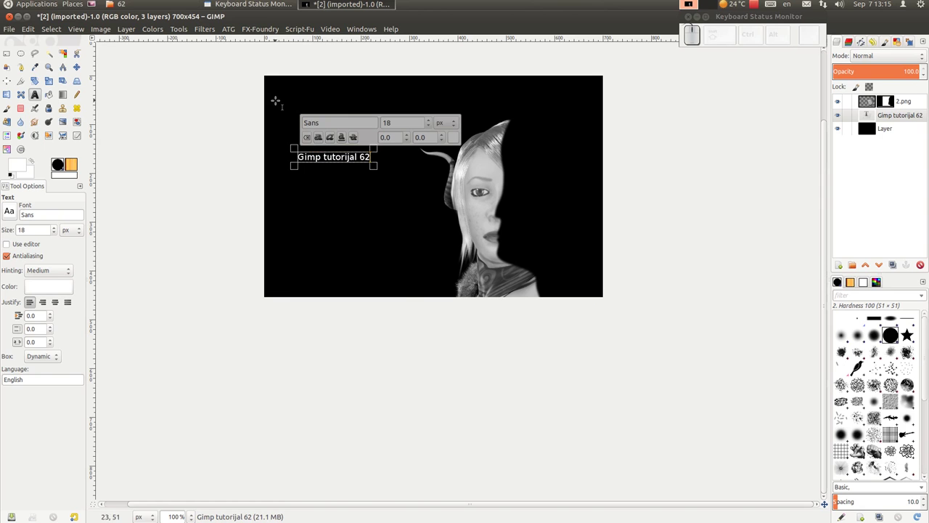
click(435, 119)
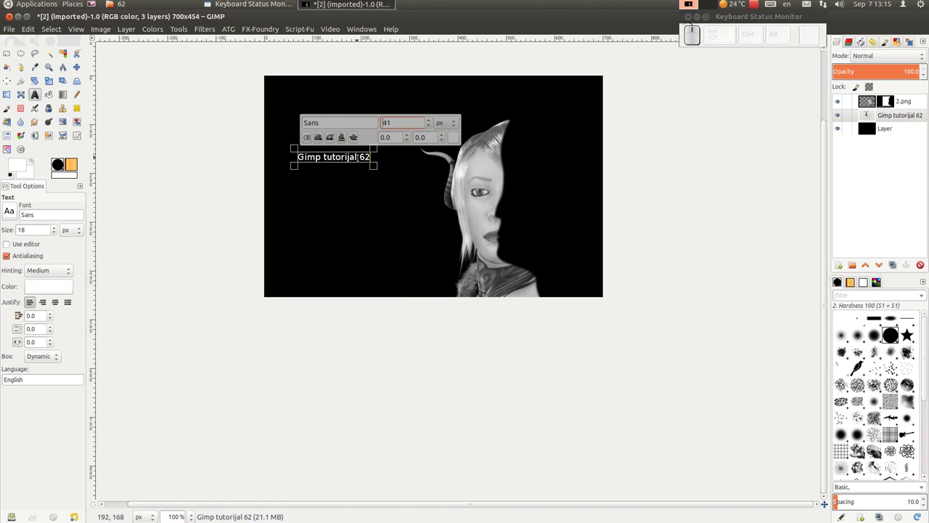
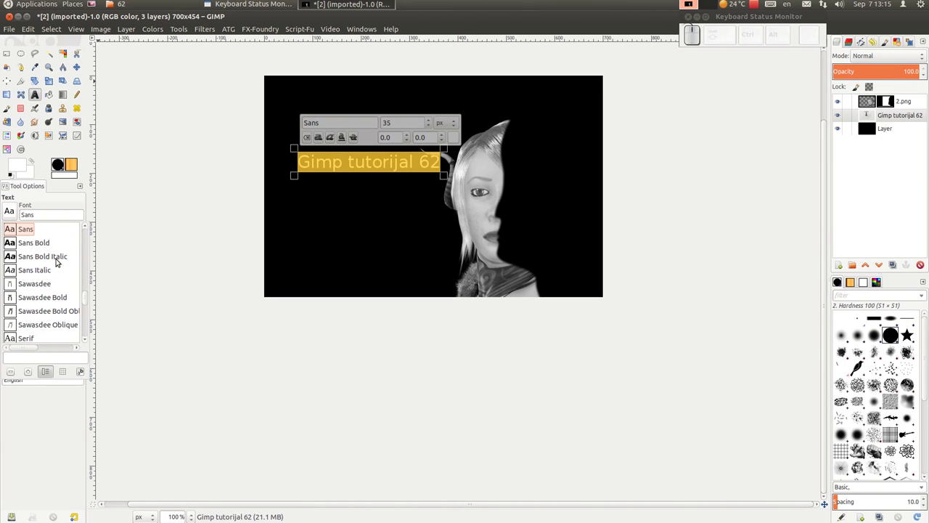
drag(33, 258, 33, 258)
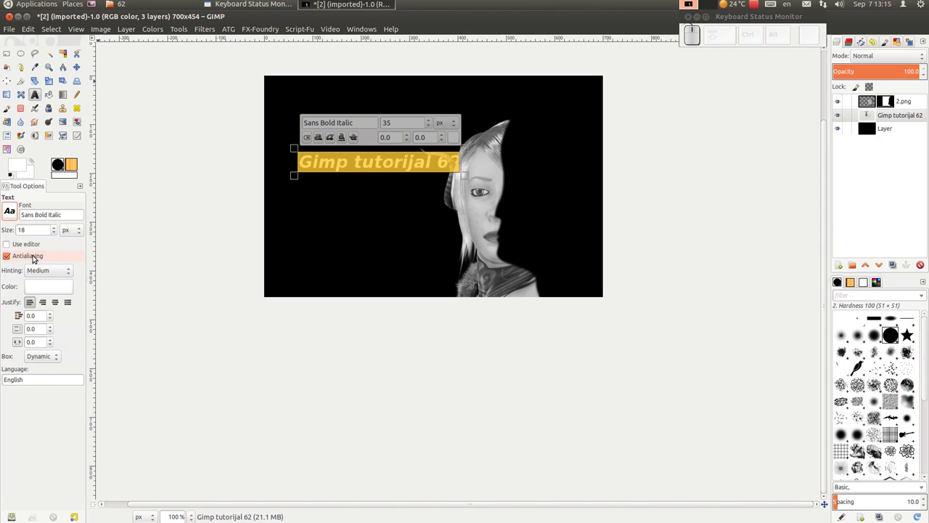
scroll(down, 3)
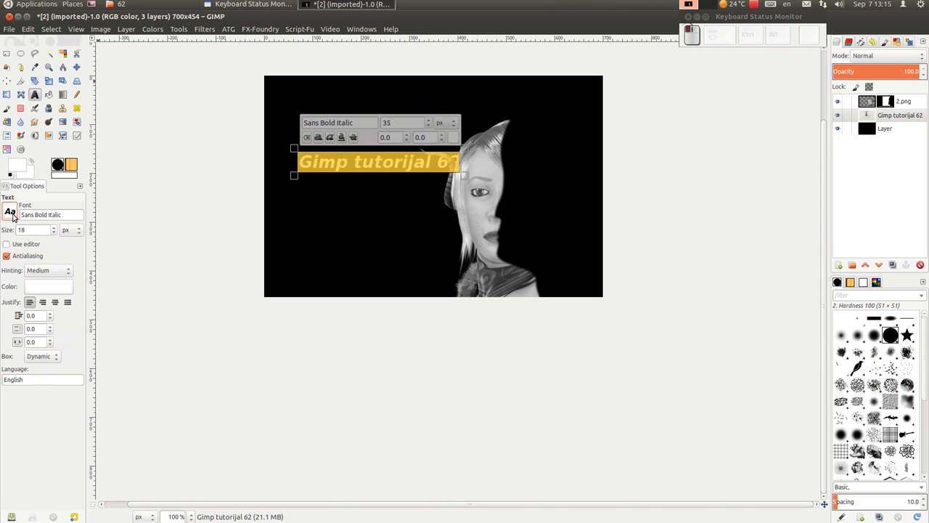
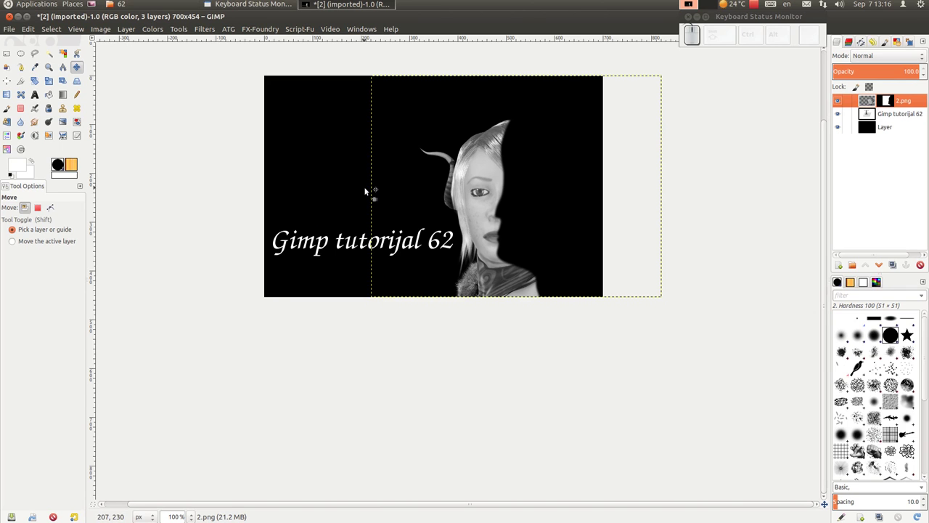
Move the italic caption lower across the black area beside the half-face.
drag(85, 140, 225, 277)
click(223, 270)
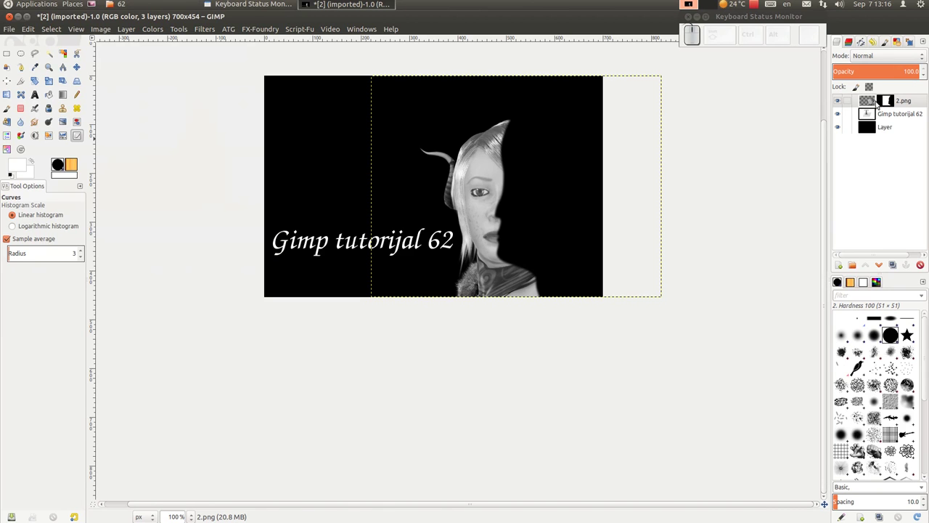